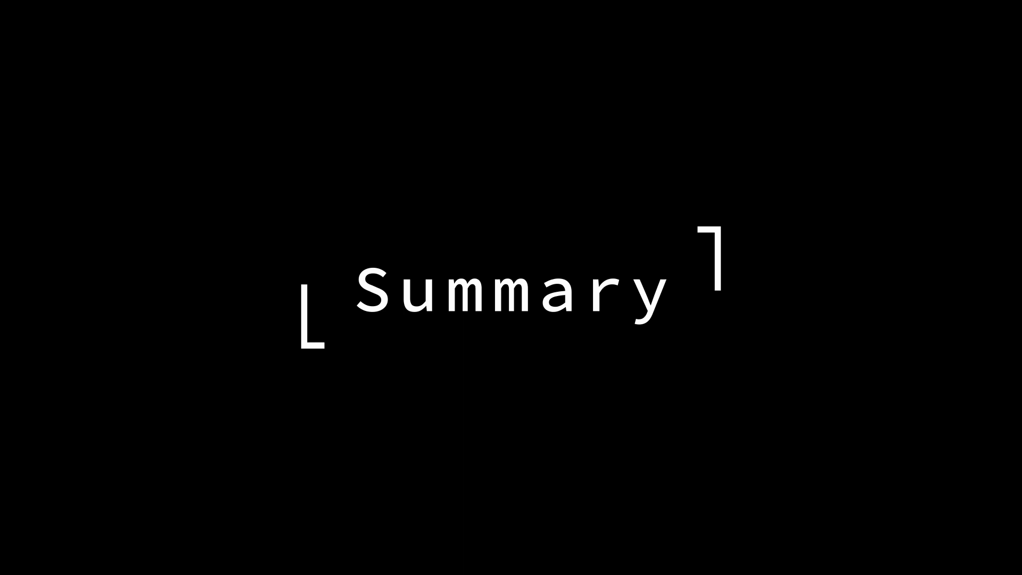
Switch into the Shading workspace showing the Map Range driven by Value and Add nodes
left_click(464, 490)
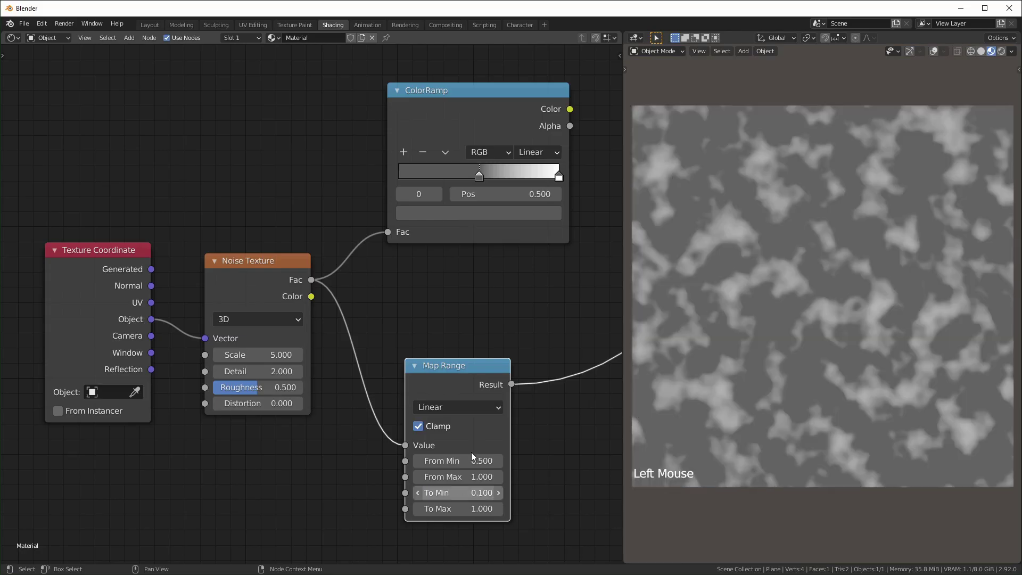
left_click(524, 125)
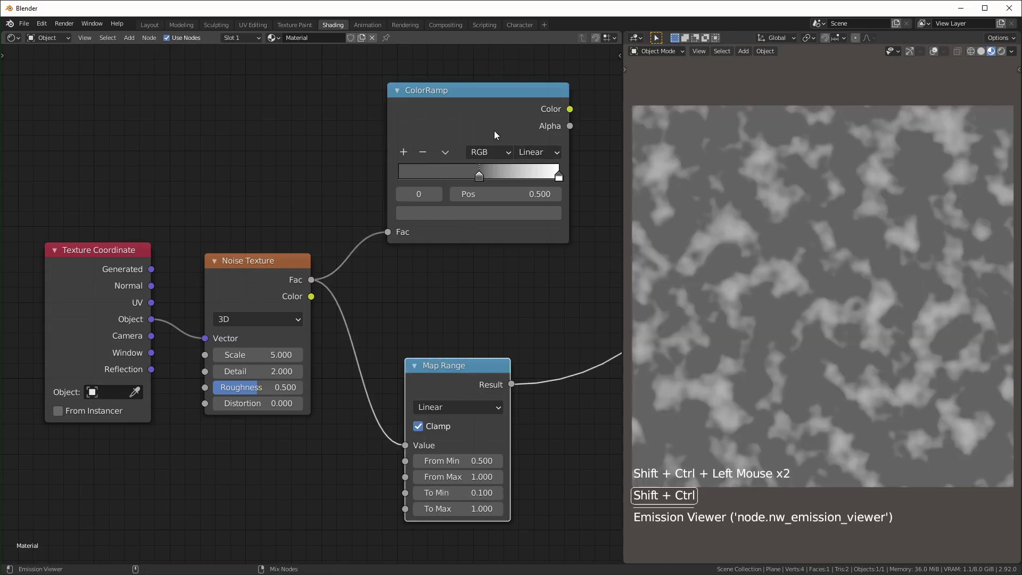
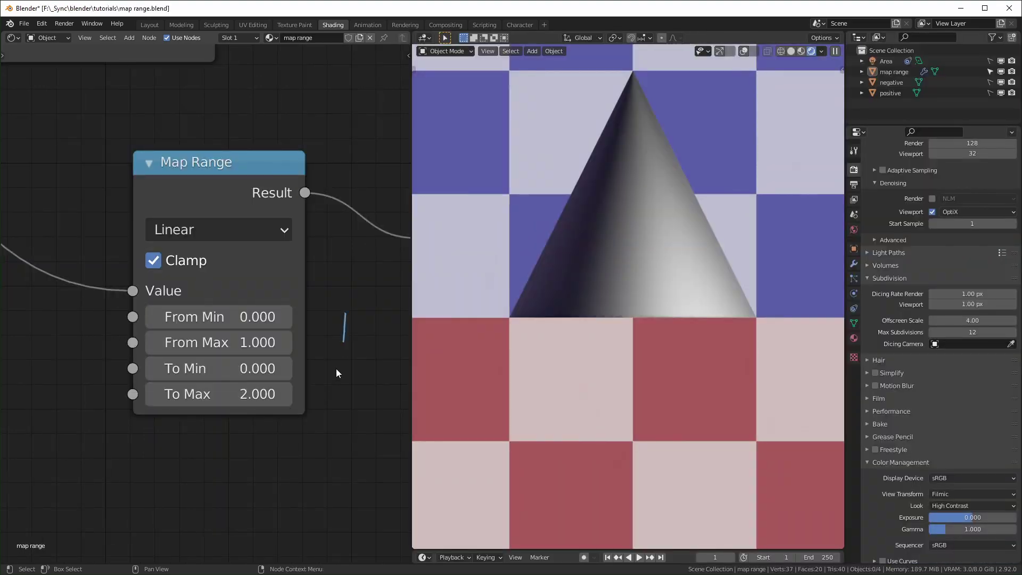
Bring up the base material: Texture Coordinate into Noise Texture into a grey ColorRamp
left_click(194, 277)
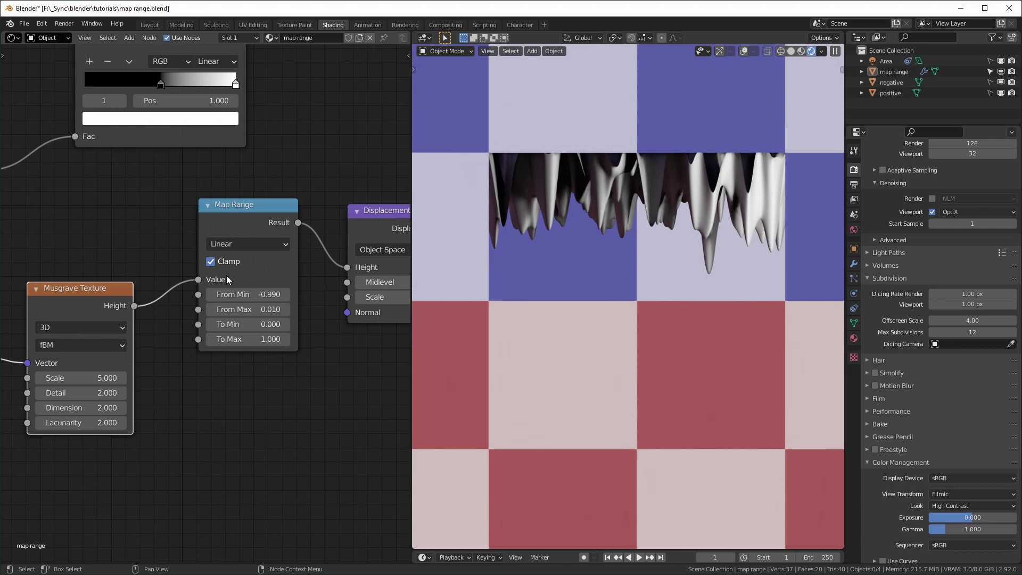
middle_click(302, 341)
left_click(301, 339)
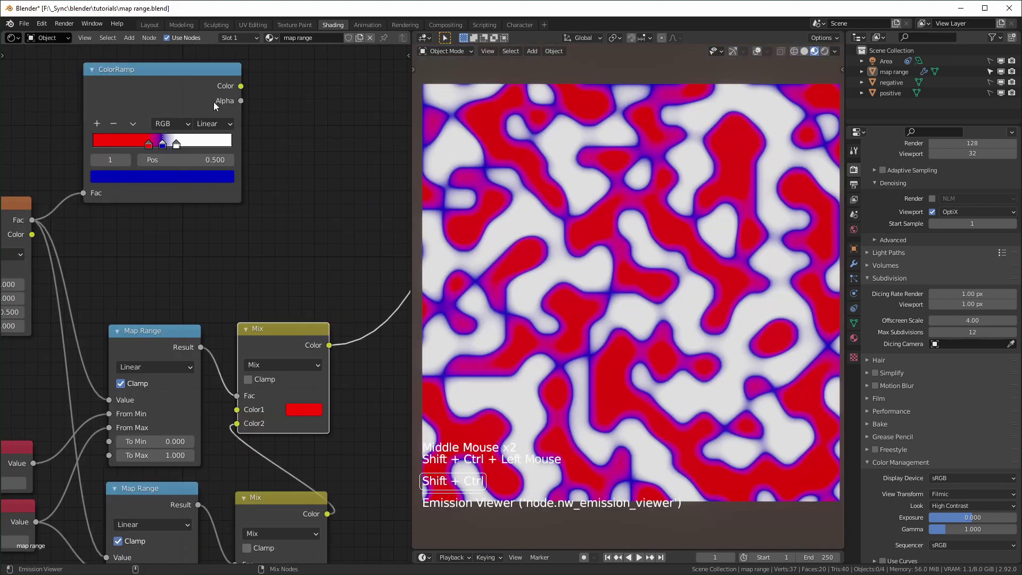
left_click(208, 92)
left_click(295, 341)
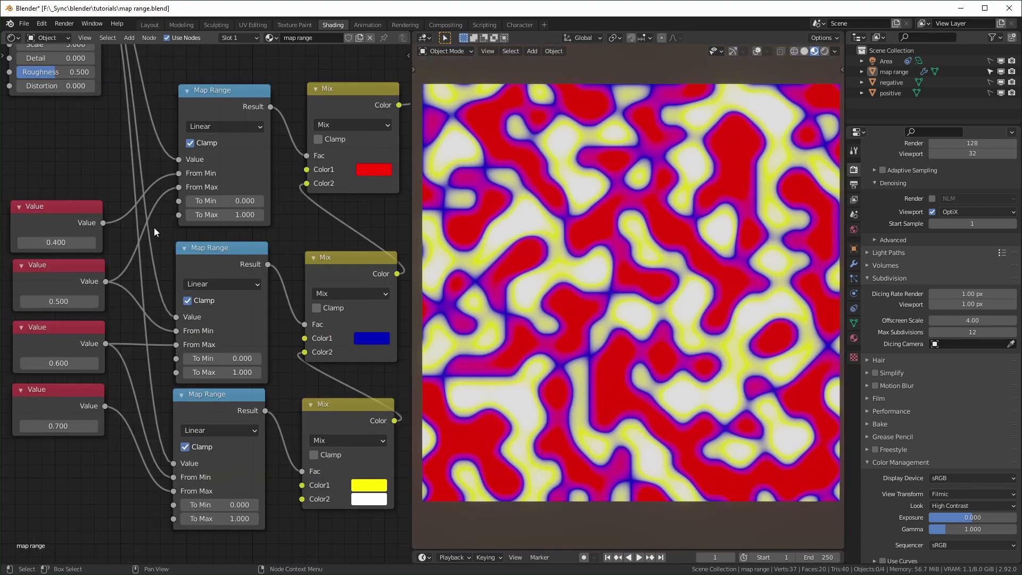
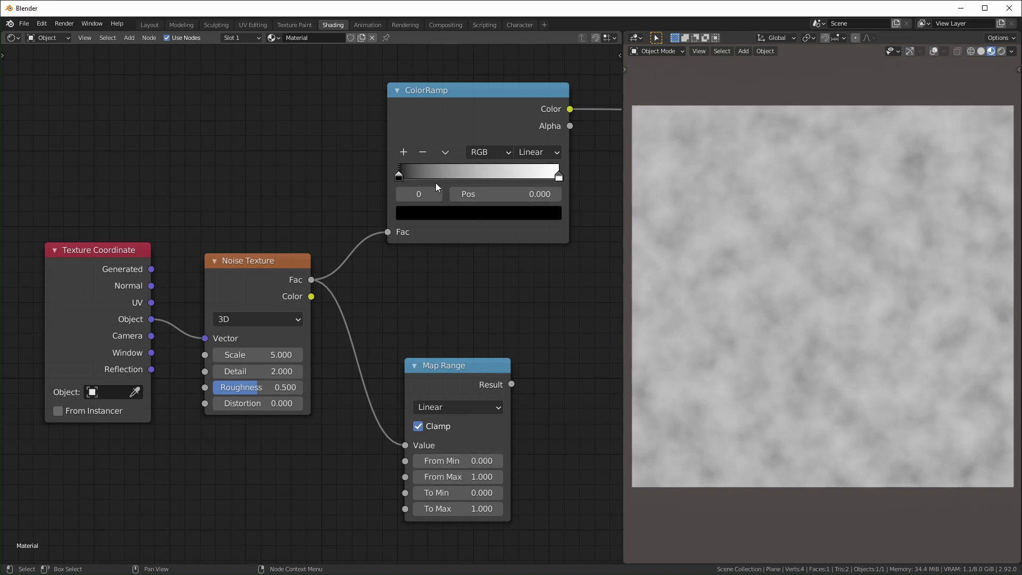
Check the left ColorRamp stop stays black and move it to Pos 0.500
left_click(402, 179)
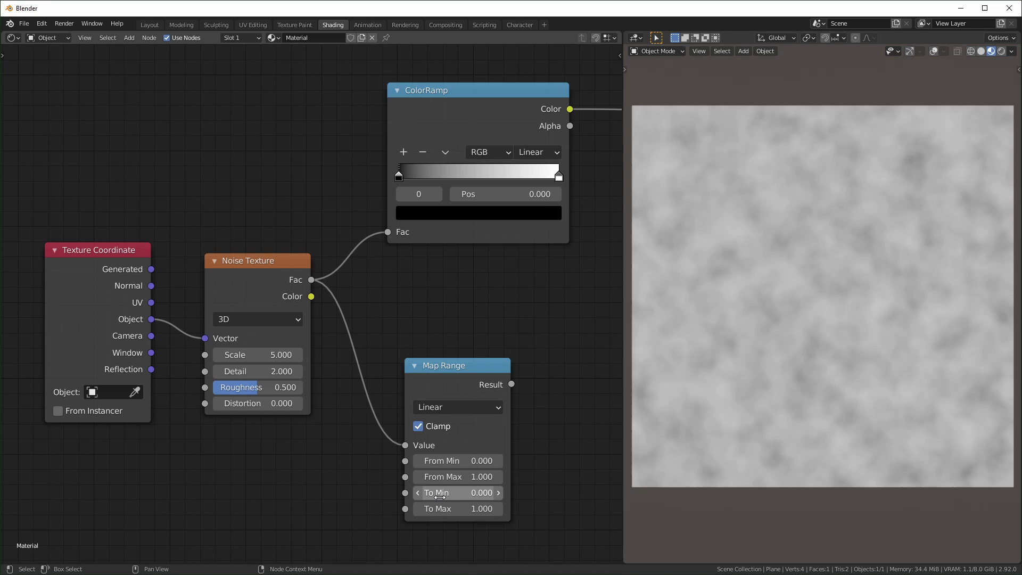
left_click(431, 217)
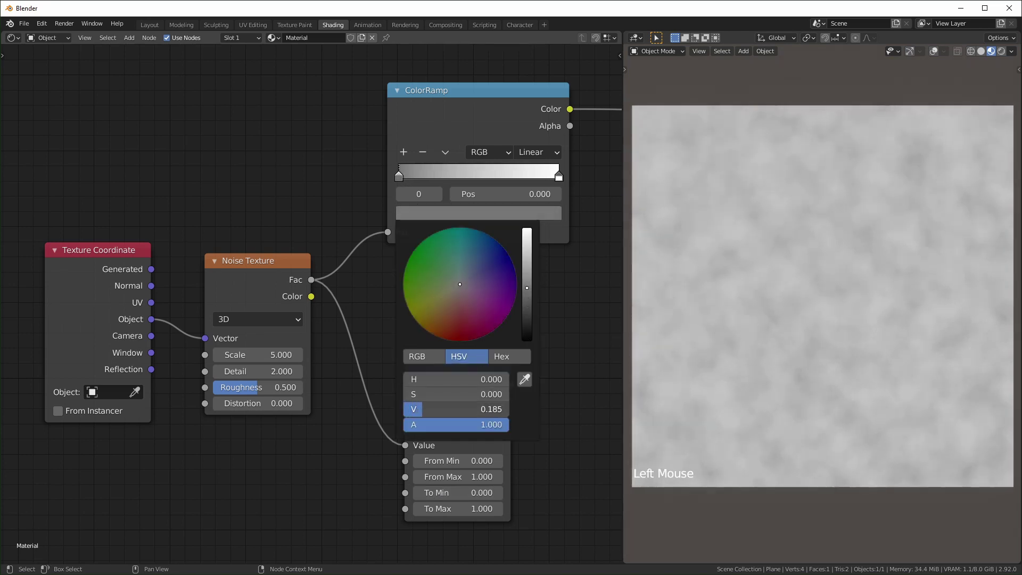
left_click(460, 287)
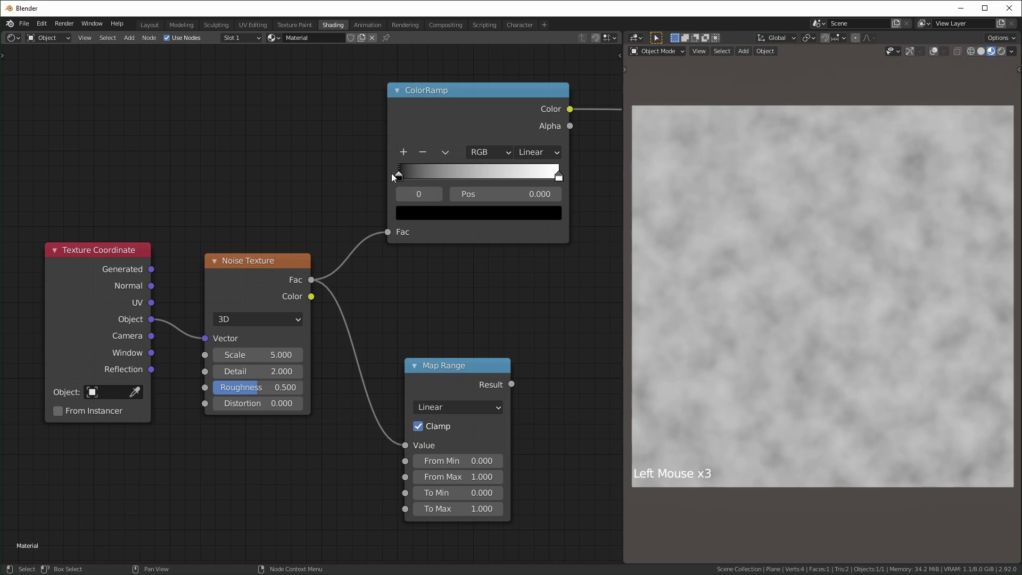
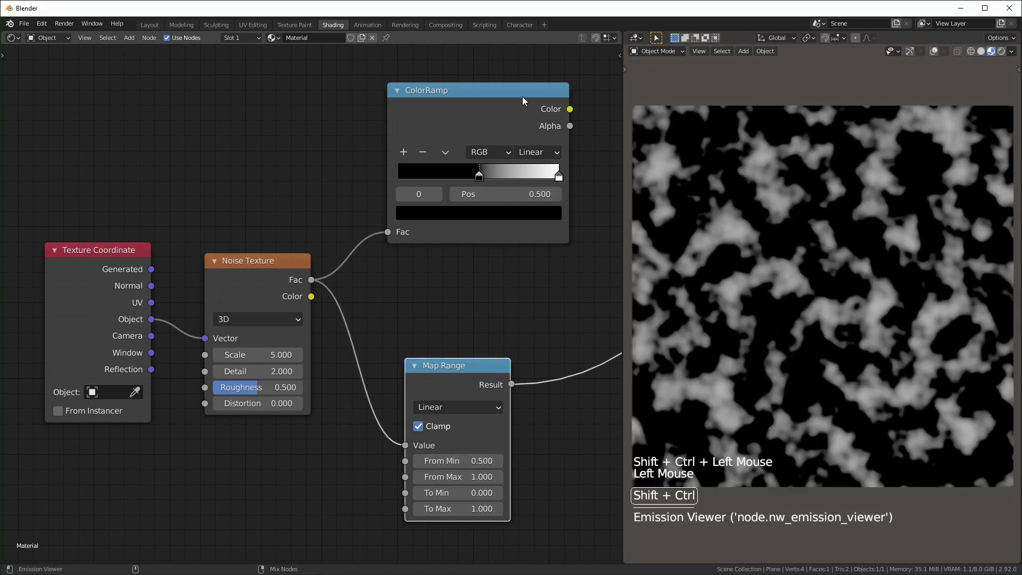
Preview the ColorRamp on the plane through the Node Wrangler emission viewer
double_click(525, 111)
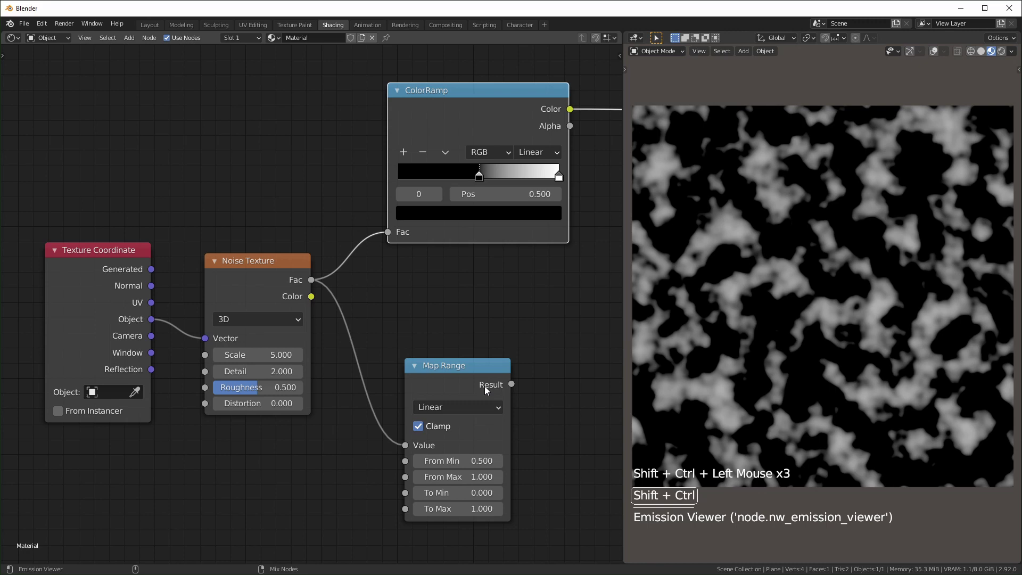
left_click(482, 216)
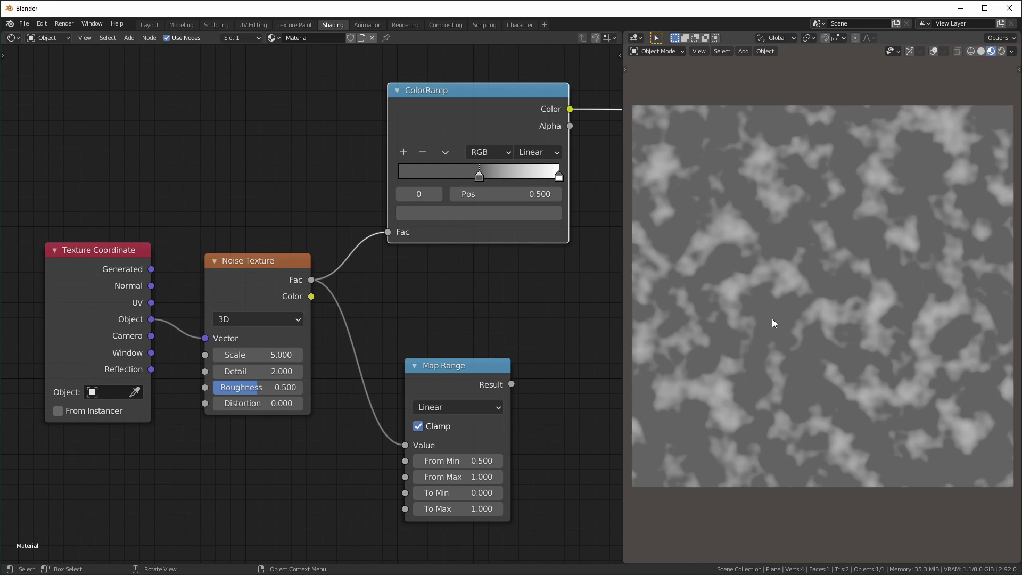
left_click(464, 381)
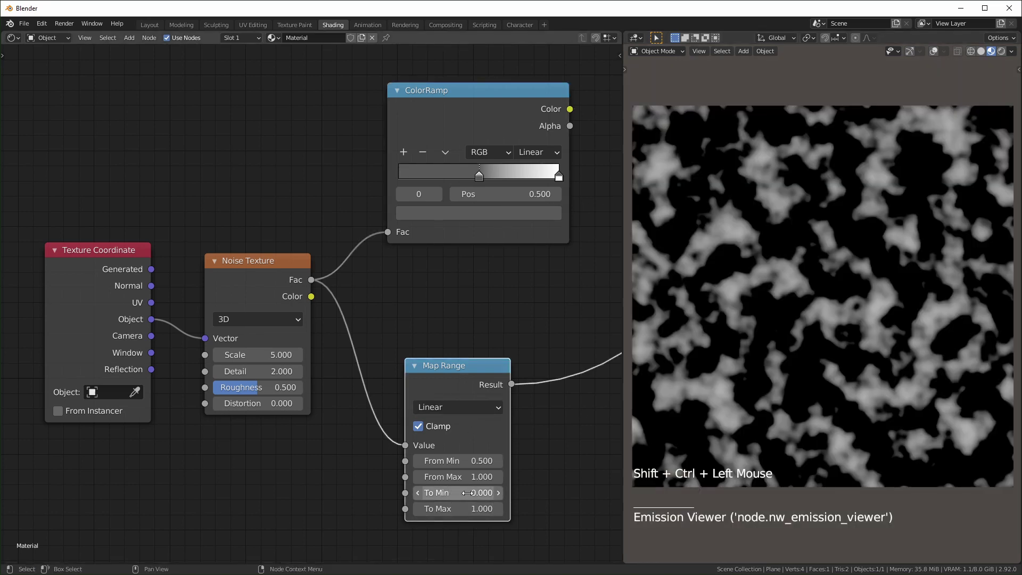
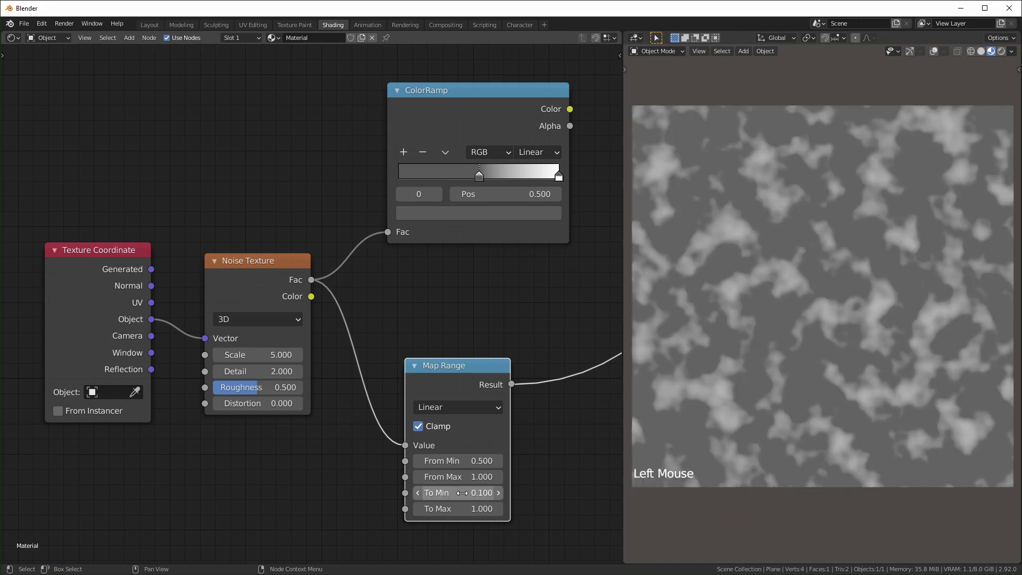
Recolour the left stop through the colour picker and set it to Pos 0.441
left_click(524, 125)
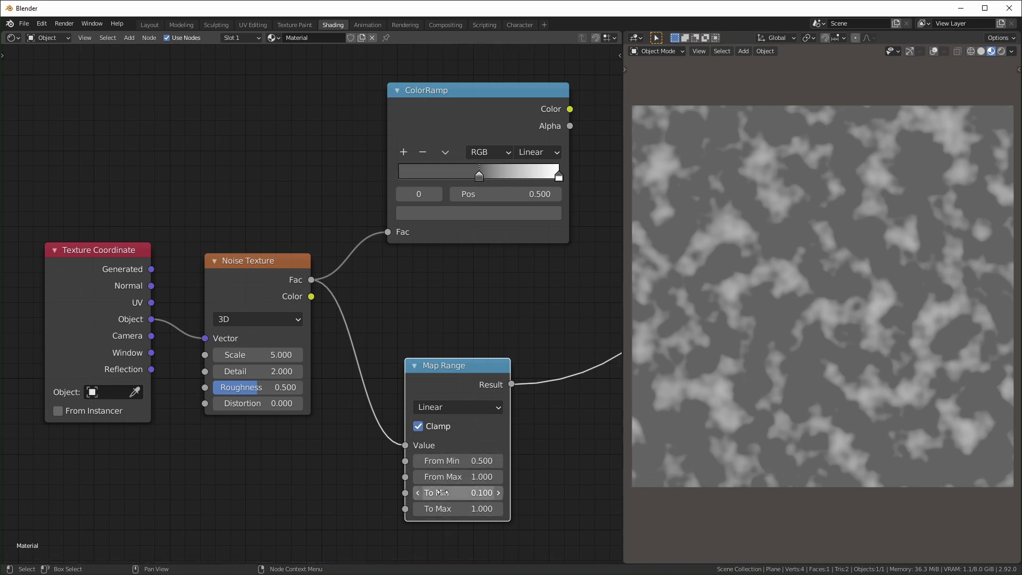
left_click(522, 216)
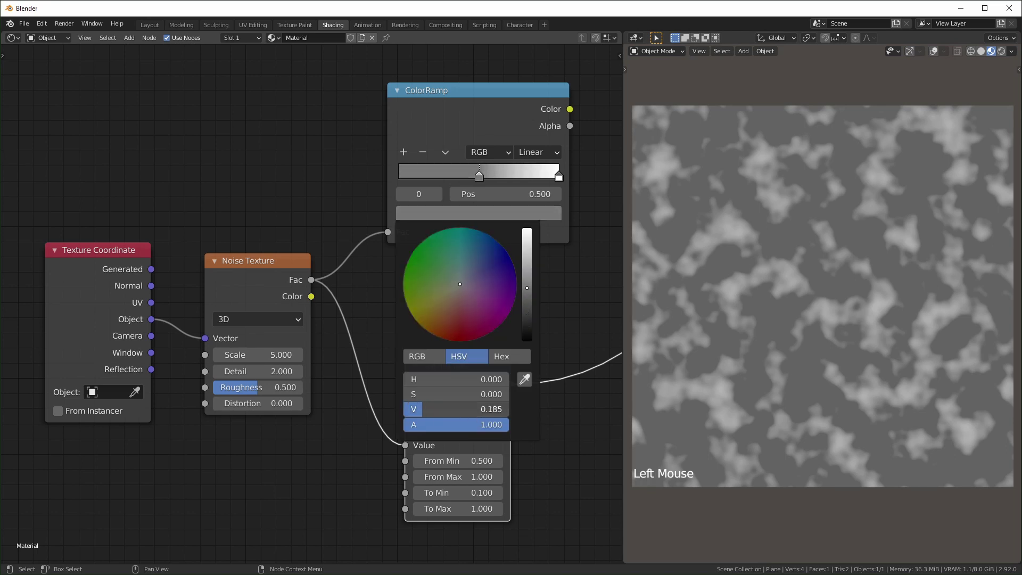
key("BackSpace")
left_click(503, 159)
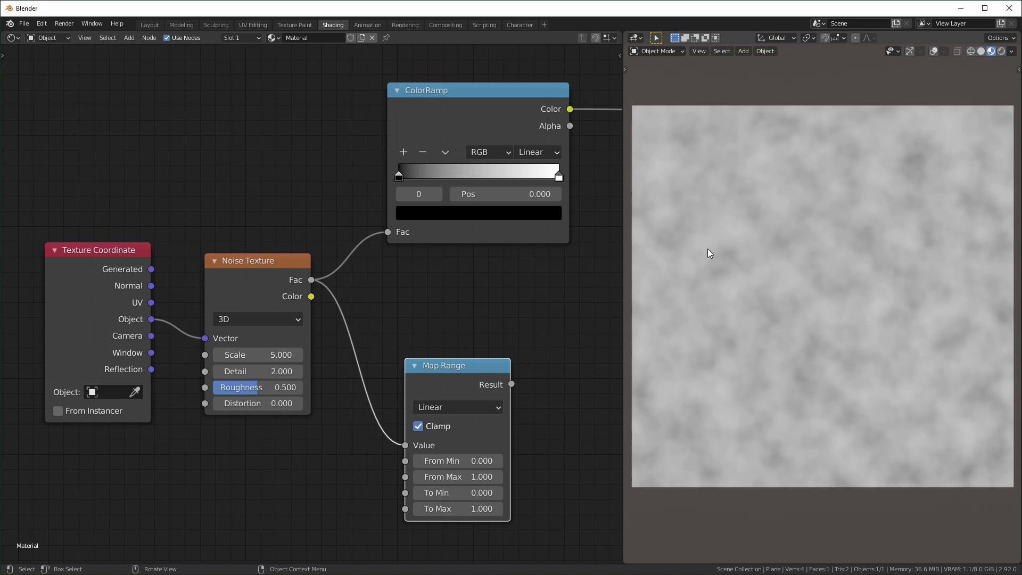
Drag the ColorRamp's white stop in to Pos 0.591 for sharper black-and-white noise
left_click(401, 181)
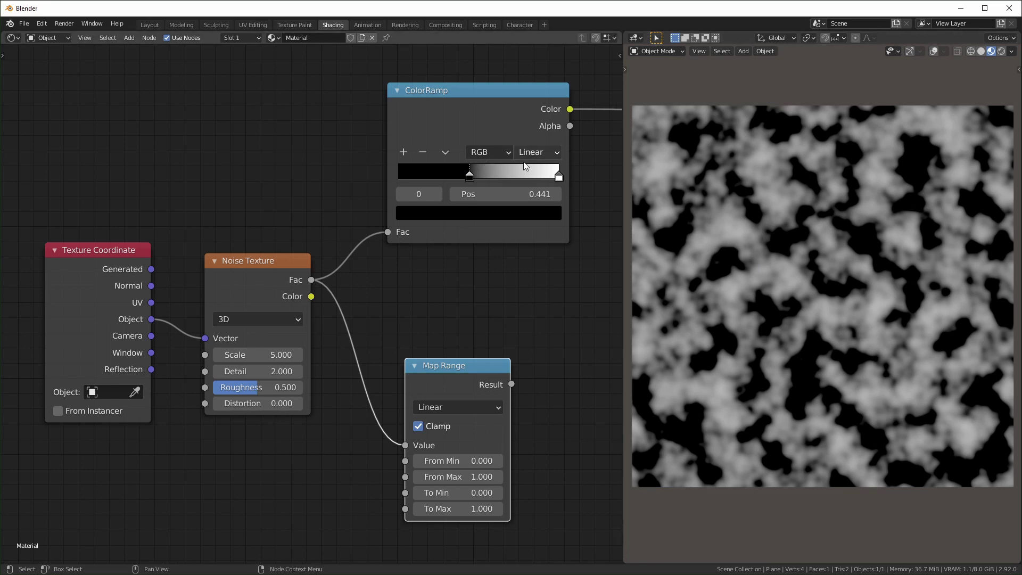
left_click(562, 179)
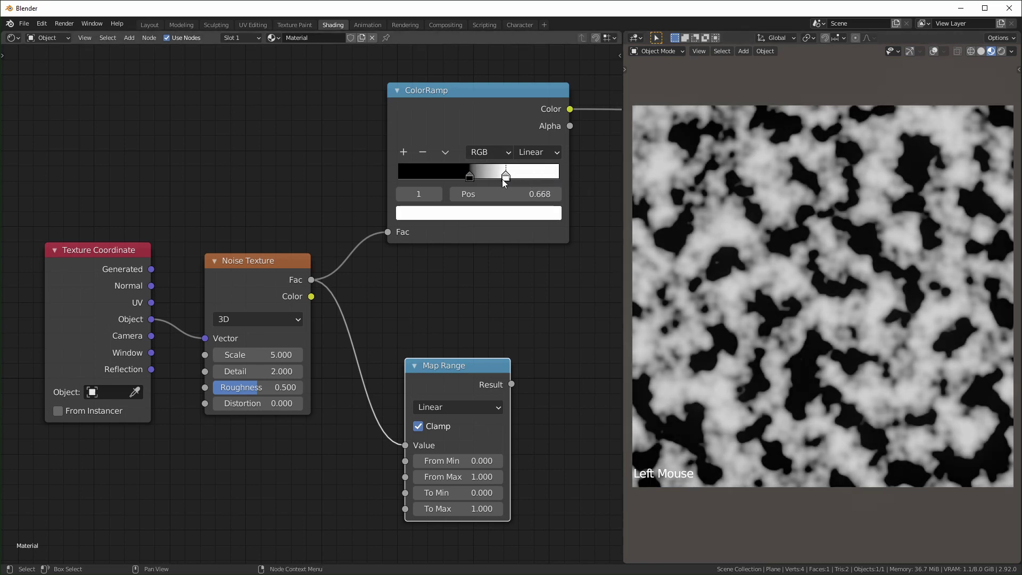
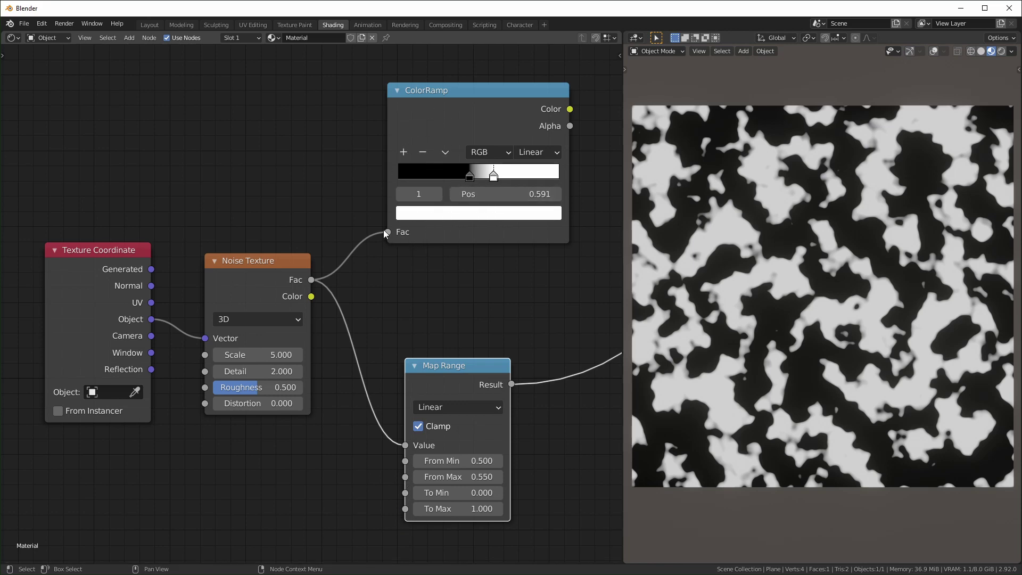
Add a Value node and a Math Add node beside the Map Range
left_click(387, 232)
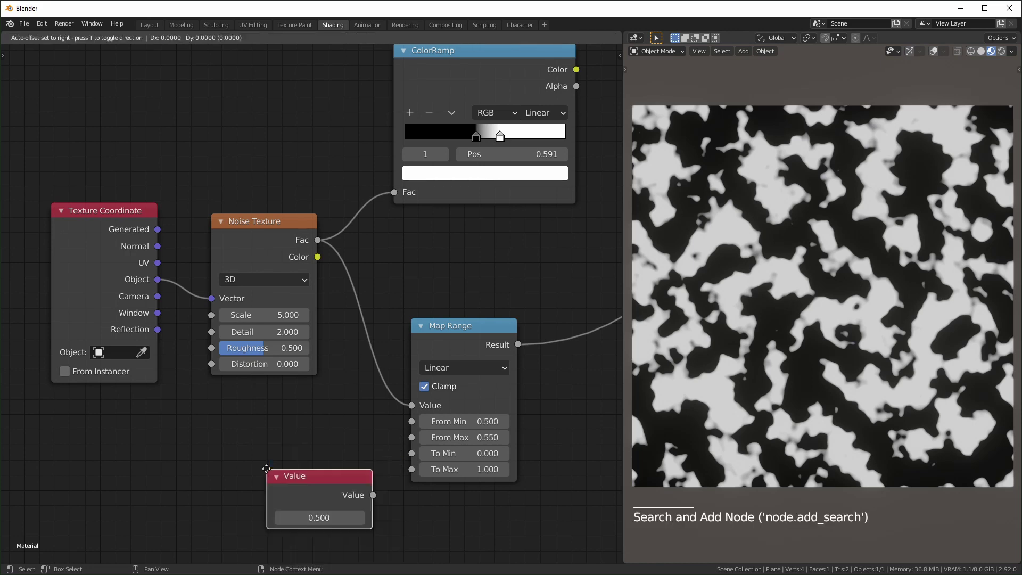
key("shift+a")
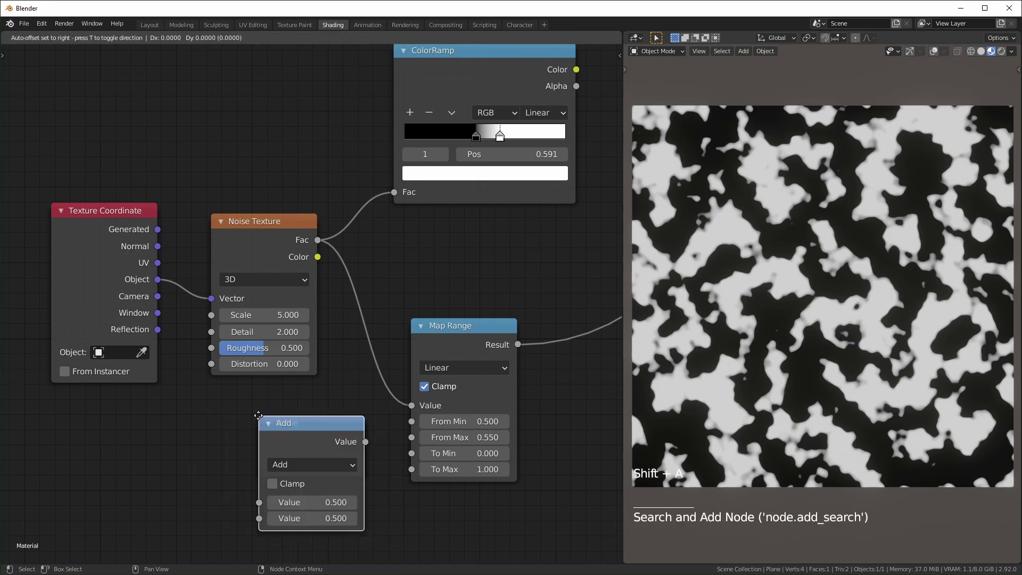
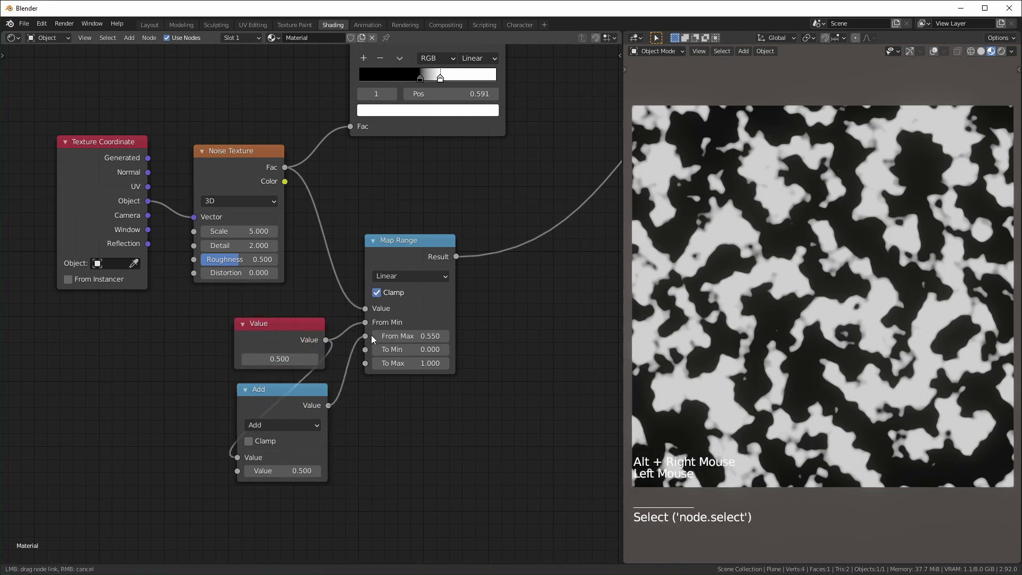
middle_click(442, 441)
scroll("up", 3)
scroll("down", 3)
middle_click(388, 399)
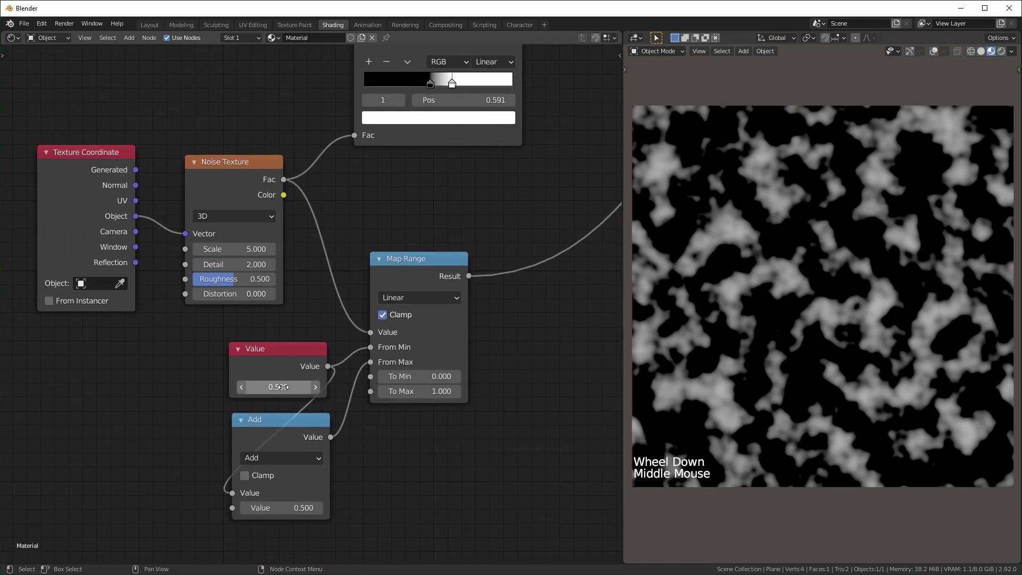
Wire Value to From Min and into Add, Add to From Max, framing ColorRamp and Value together
middle_click(313, 315)
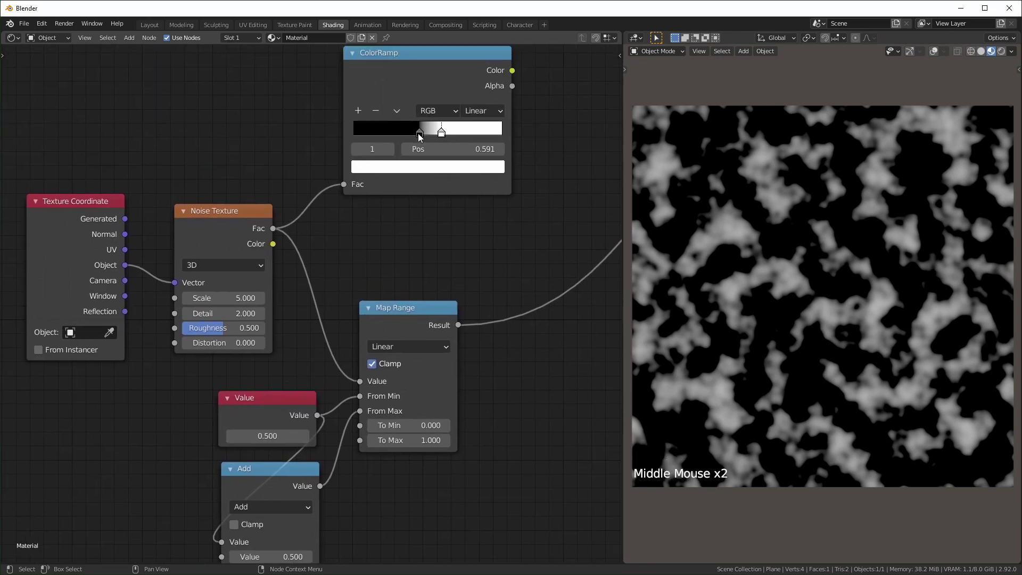
left_click(421, 137)
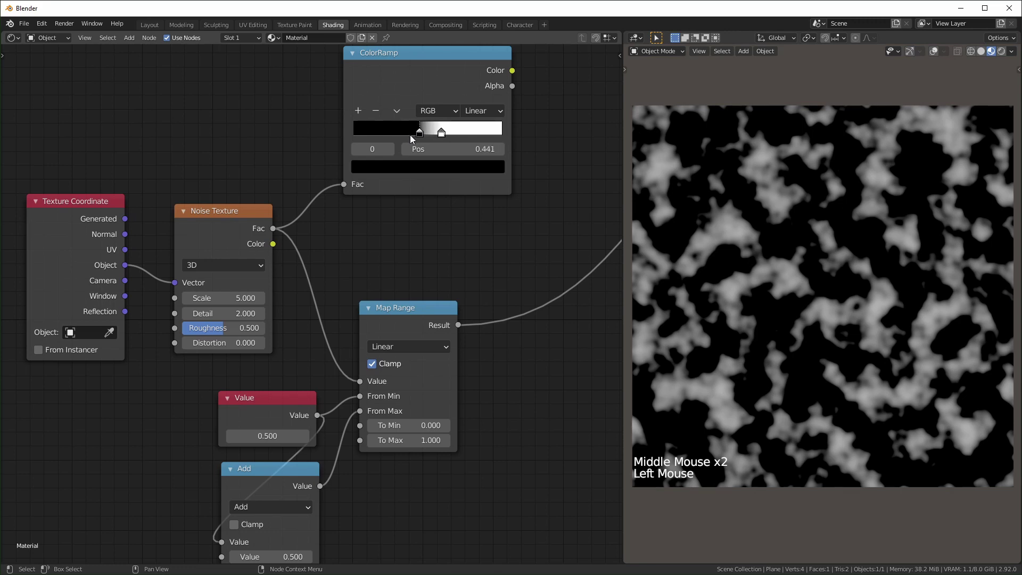
middle_click(344, 318)
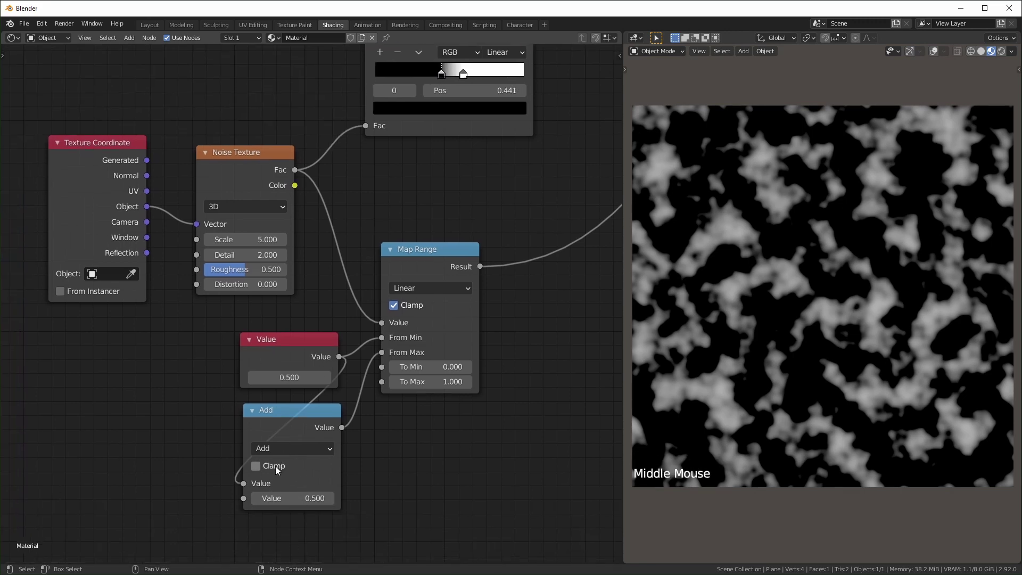
middle_click(388, 421)
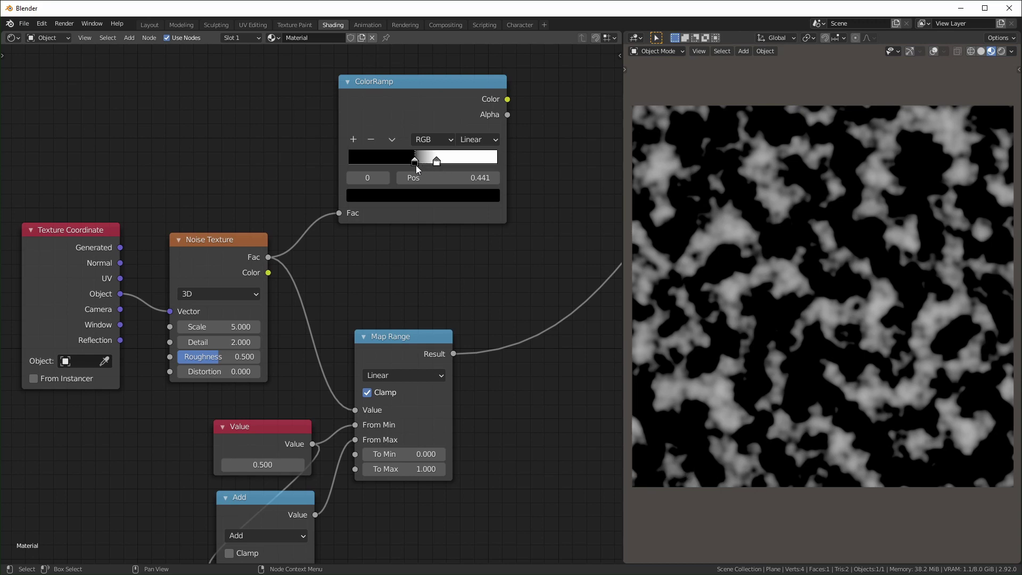
middle_click(379, 368)
middle_click(329, 529)
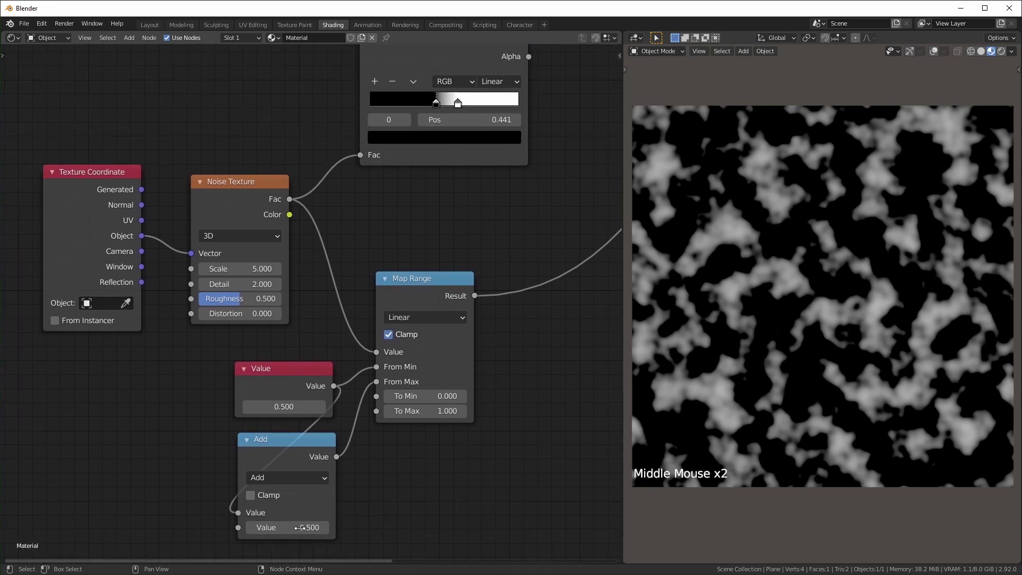
middle_click(305, 425)
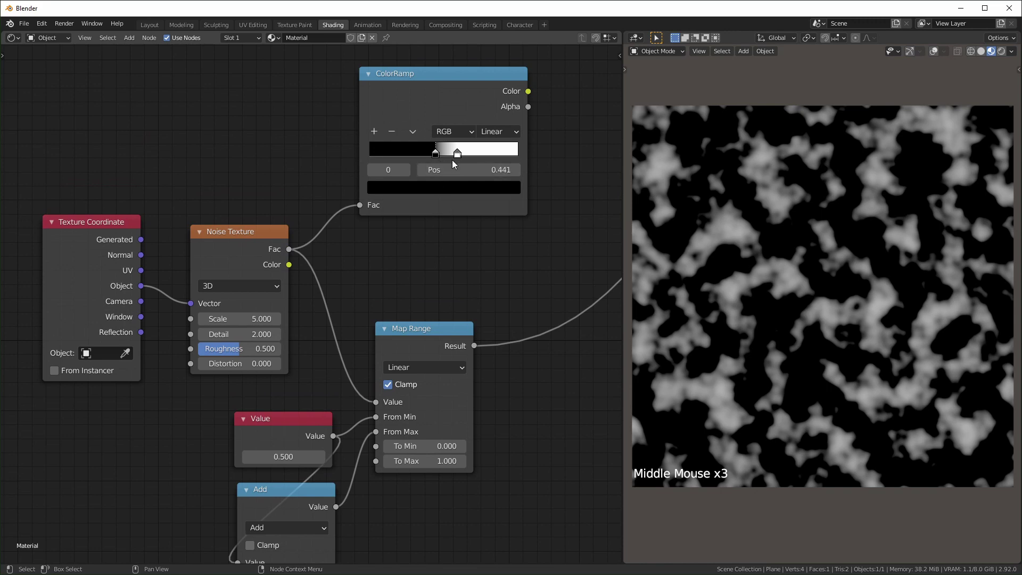
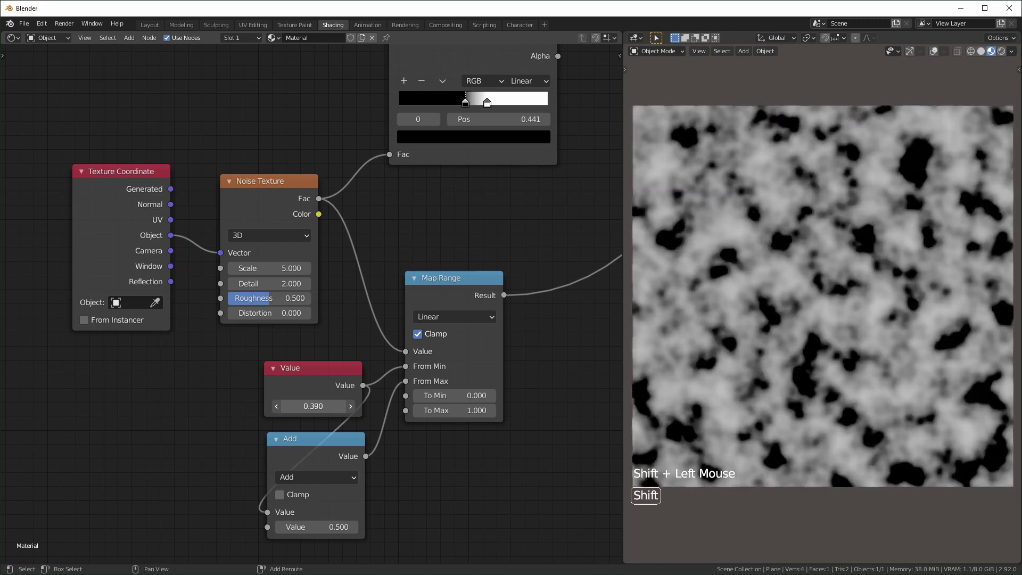
Move the ColorRamp's white stop to Pos 0.586 for bolder black patches
left_click(497, 151)
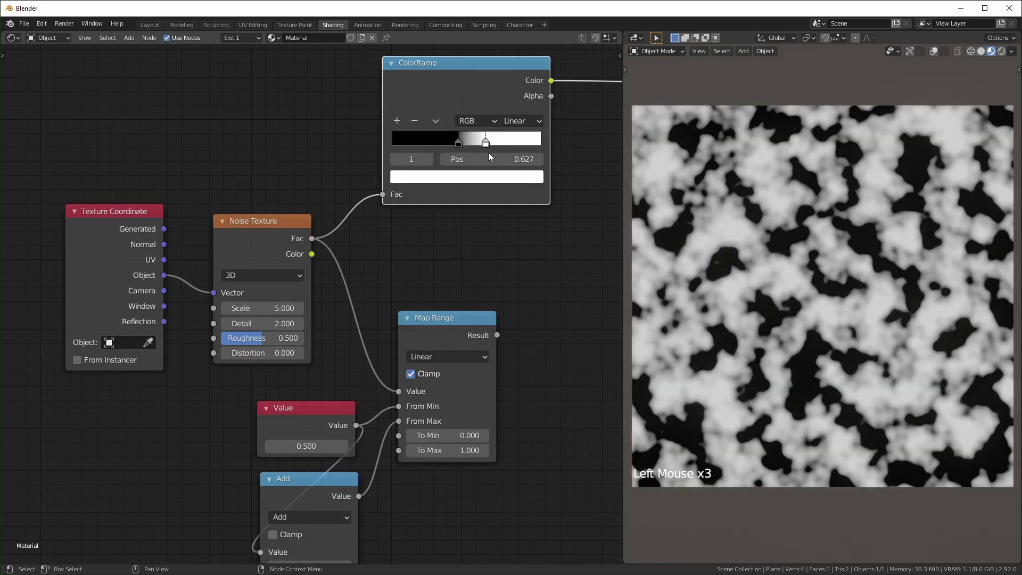
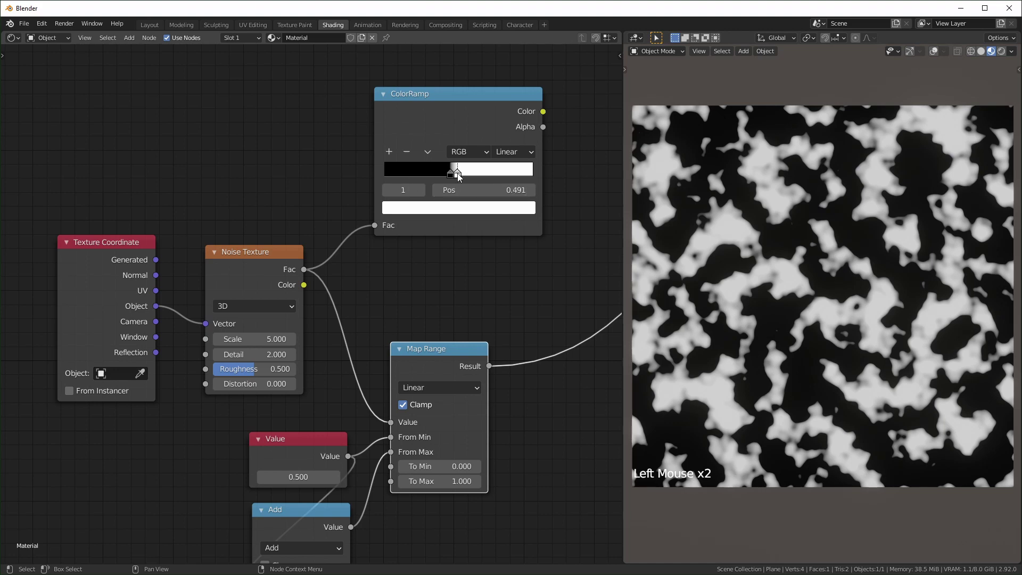
left_click(461, 178)
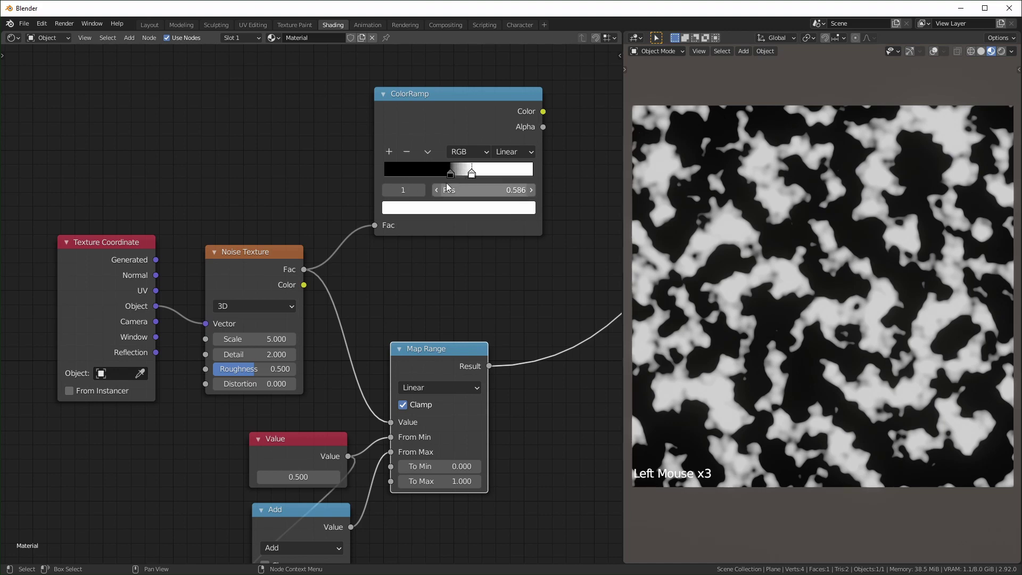
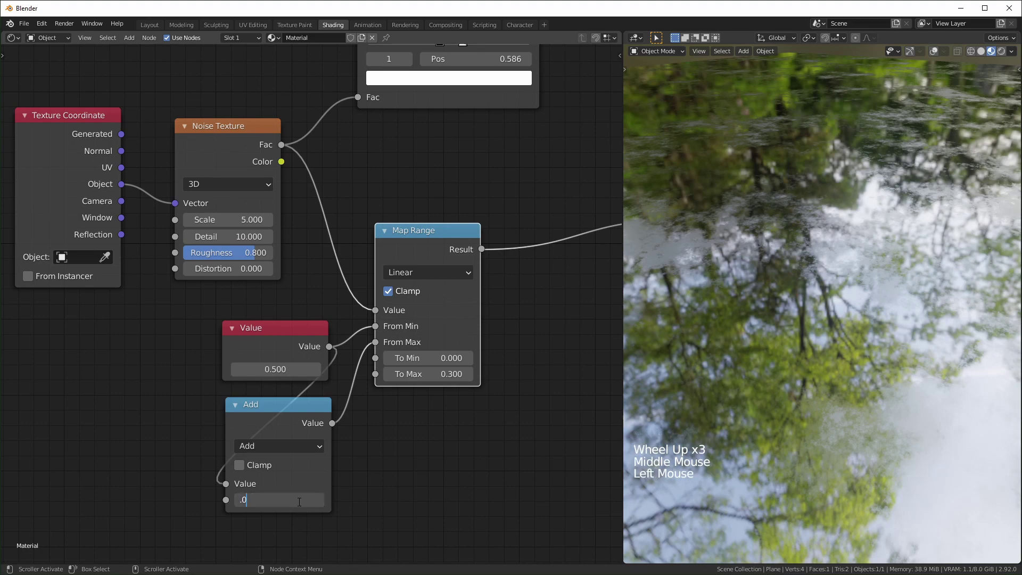
Reframe the node tree around the Add node before narrowing its second value to 0.001
middle_click(841, 382)
scroll("down", 3)
scroll("up", 3)
middle_click(790, 391)
middle_click(791, 393)
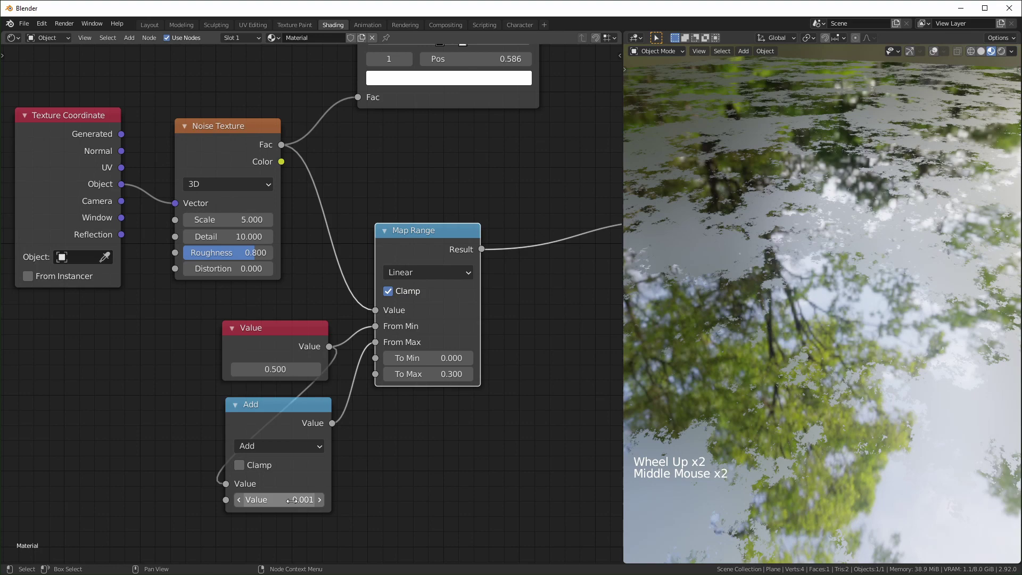
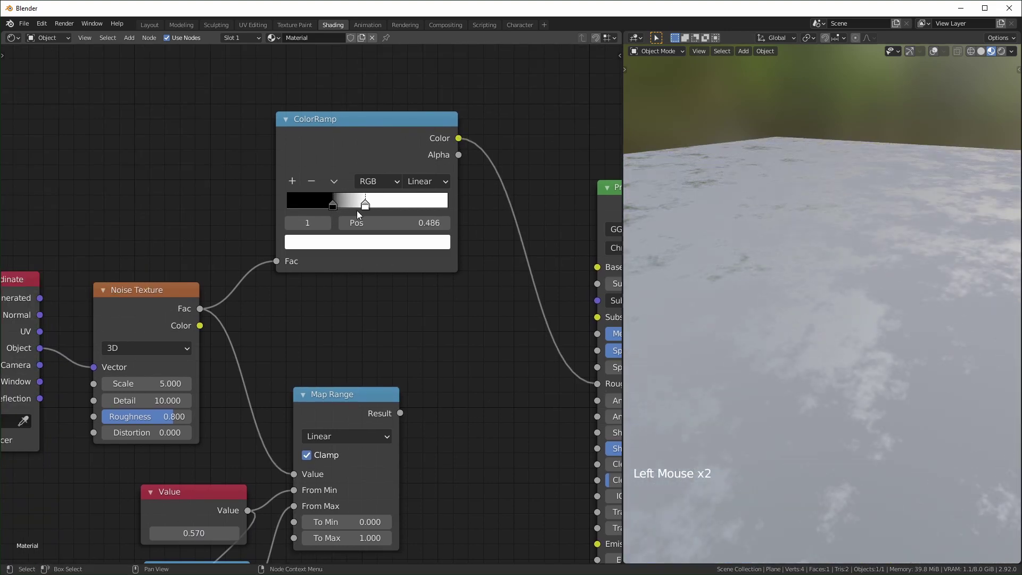
Slide the ColorRamp's white stop to 0.577 and centre the view on the ramp
left_click(337, 209)
middle_click(370, 273)
scroll("up", 3)
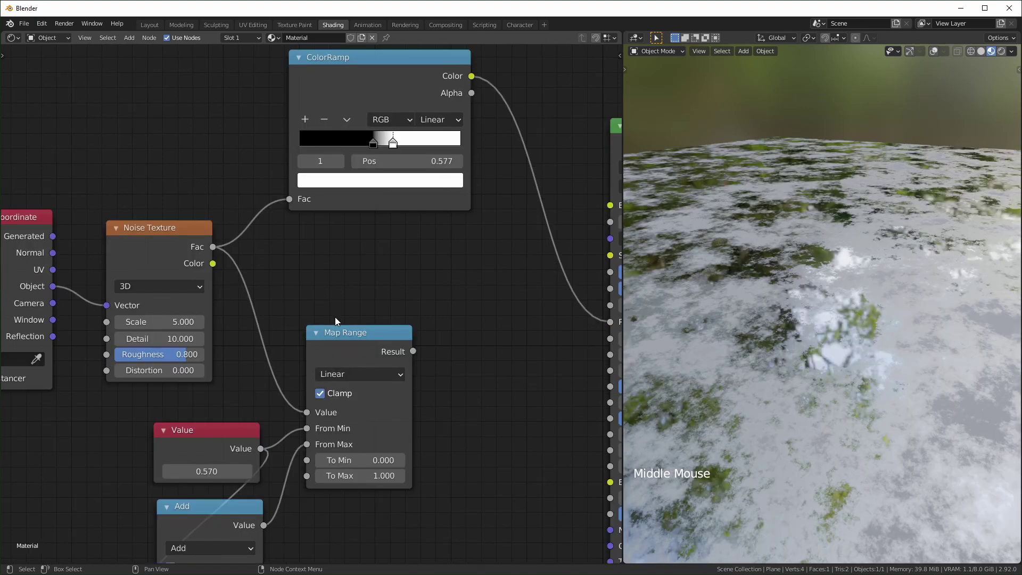
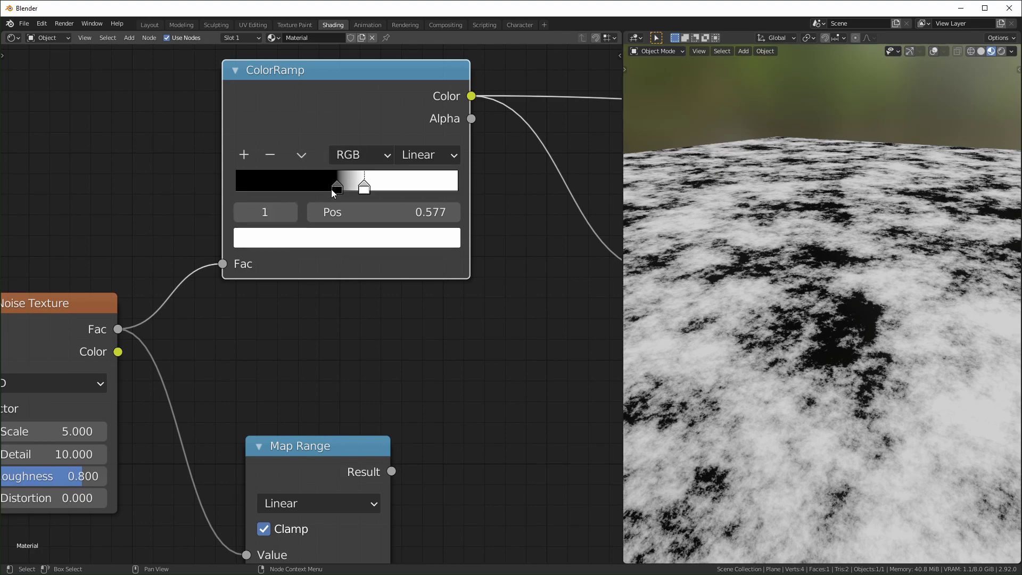
Recolour the ColorRamp stops to dark blue on the left and red on the right
left_click(336, 190)
left_click(338, 235)
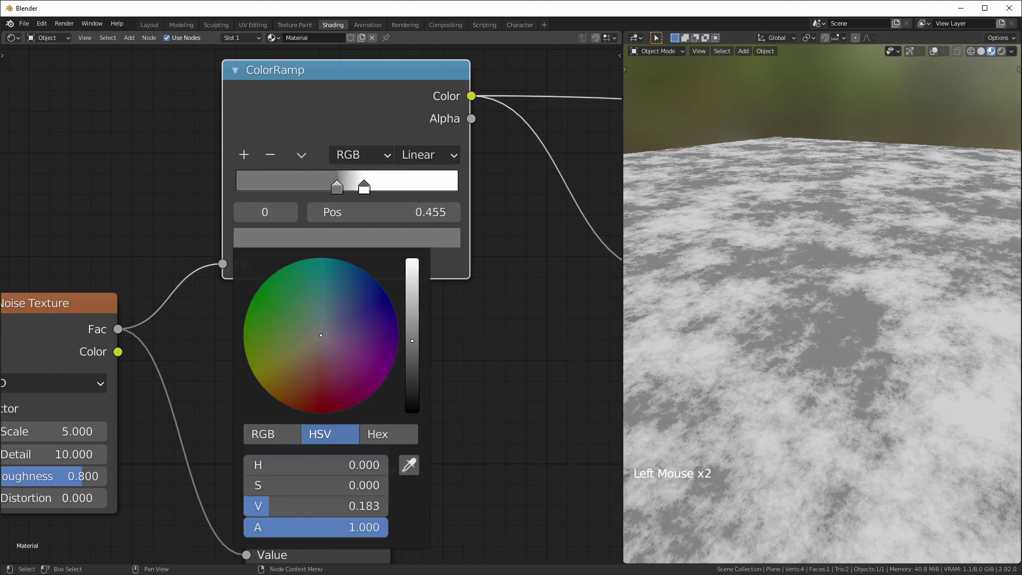
left_click(364, 193)
left_click(369, 242)
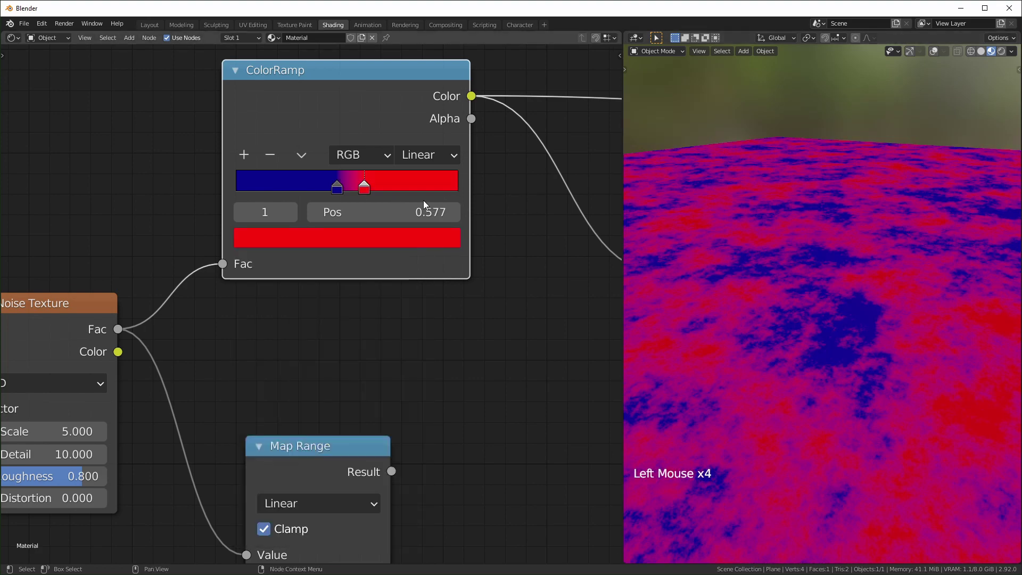
Spread the stops to blue at 0.455 and red at 0.605, softening the blend
left_click(338, 190)
left_click(245, 158)
left_click(342, 192)
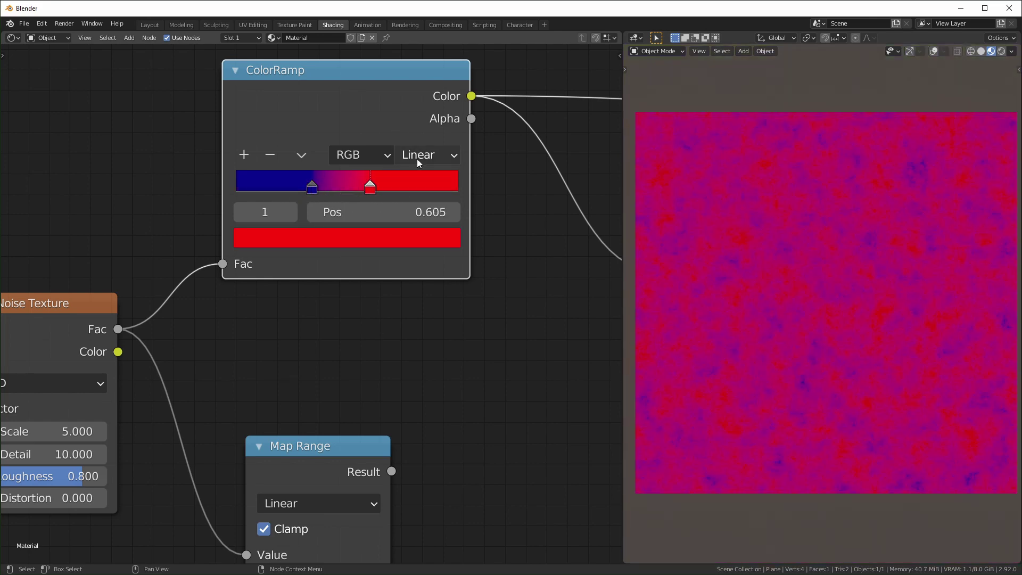
left_click(421, 161)
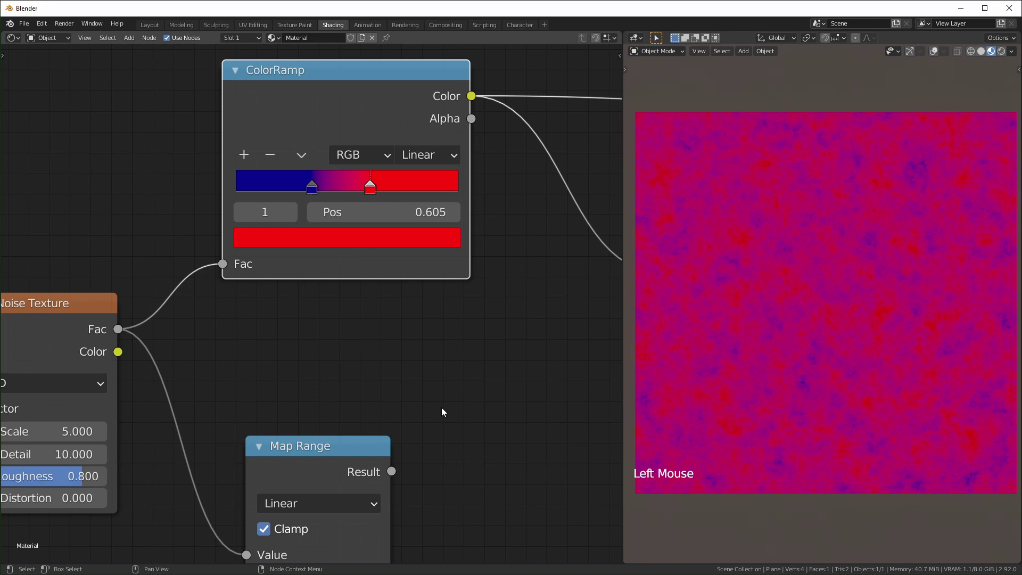
left_click(308, 512)
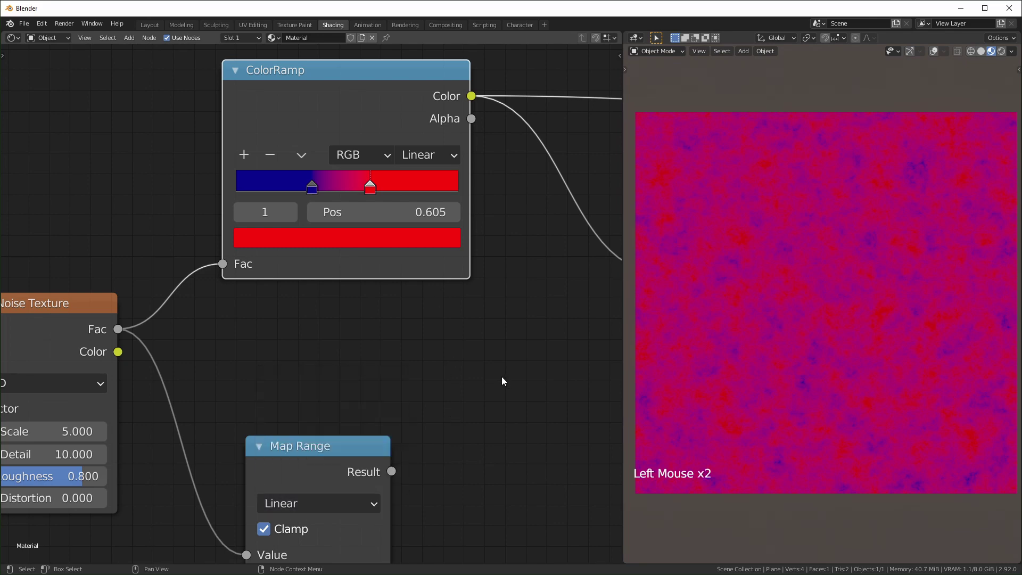
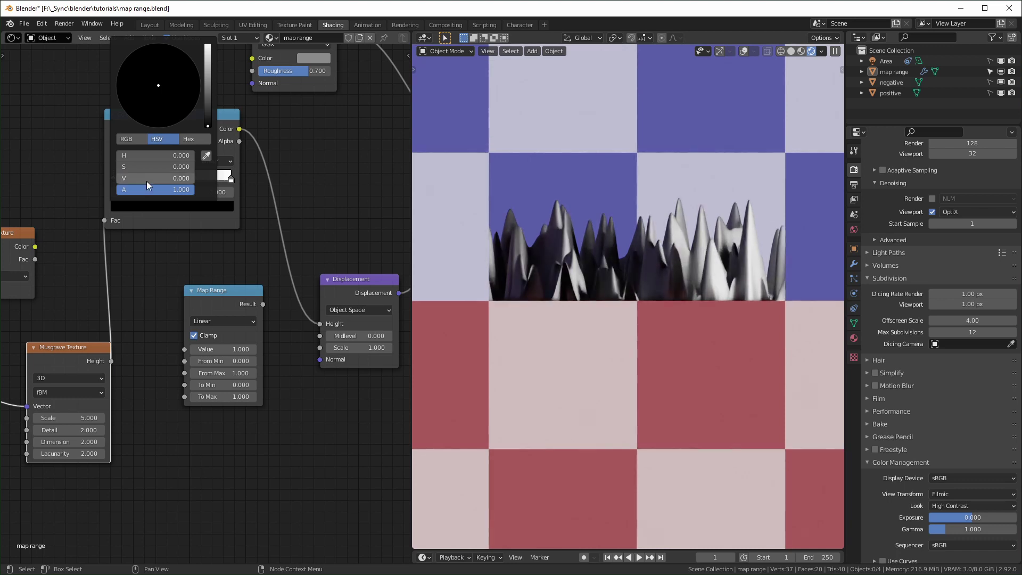
Adjust a ColorRamp stop and wire the Map Range Result into the Displacement Height
left_click(233, 197)
left_click(198, 210)
left_click(174, 180)
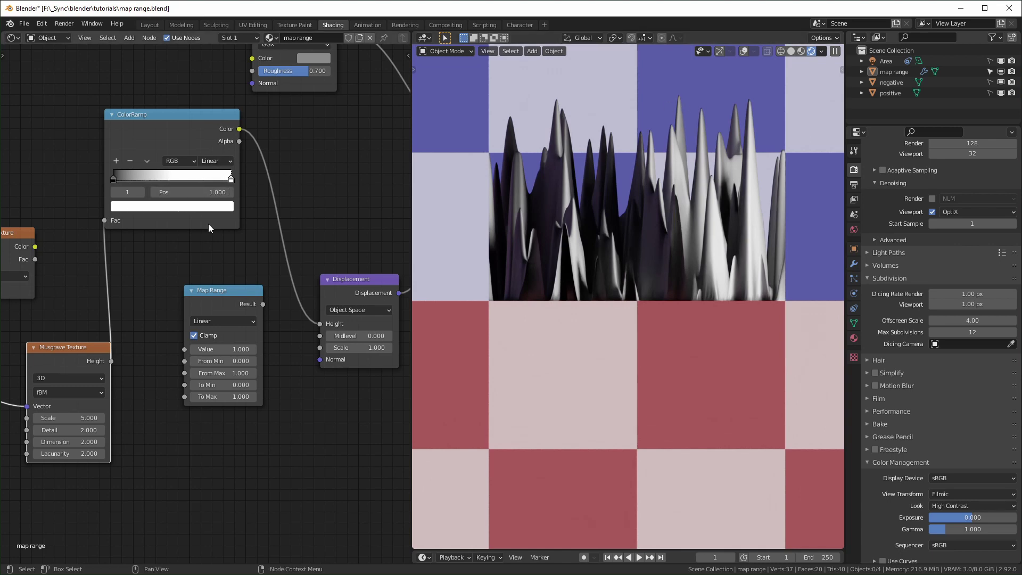
key("ctrl+z")
Bring up the Map Range interpolation list (Linear, Stepped Linear, Smooth Step, Smoother Step)
middle_click(218, 264)
scroll("up", 3)
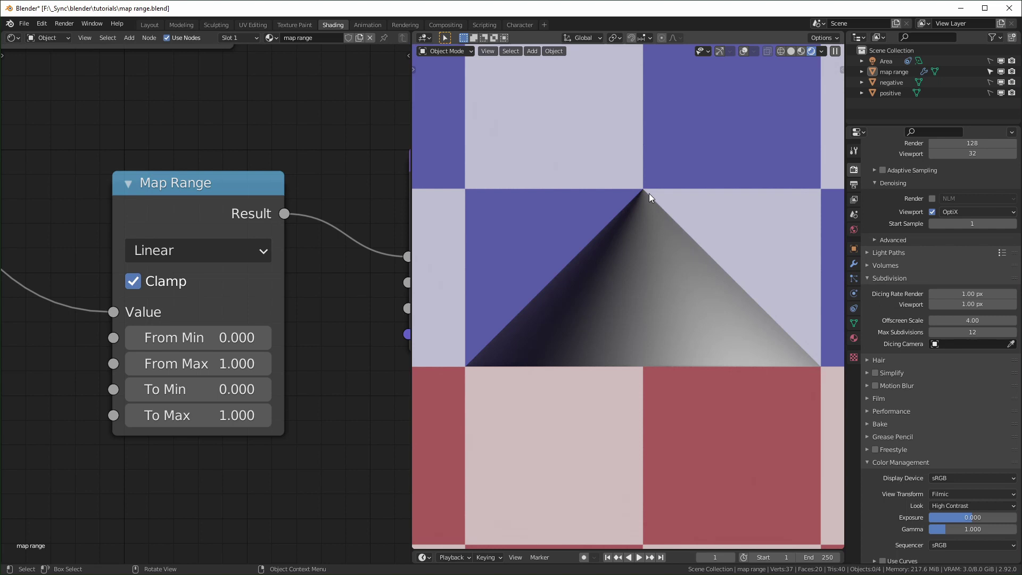
left_click(223, 254)
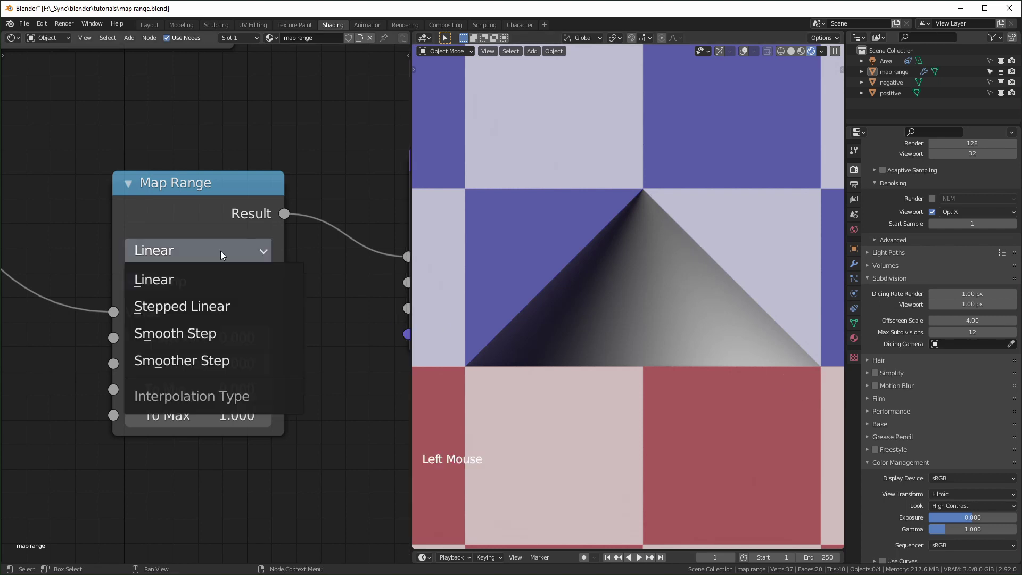
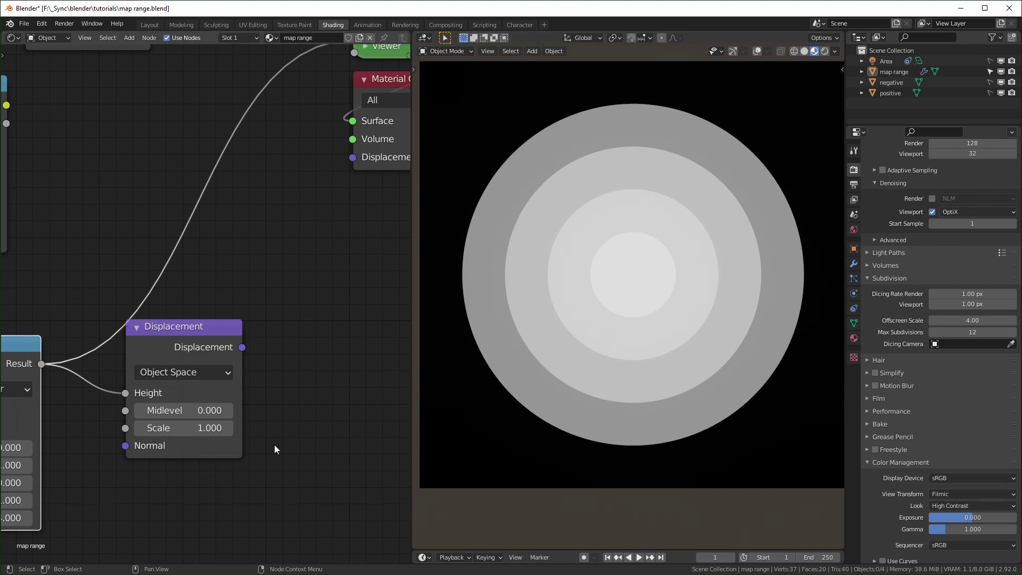
Scroll through the interpolation options, comparing Smoother Step and Smooth Step, and keep Smooth Step
middle_click(257, 474)
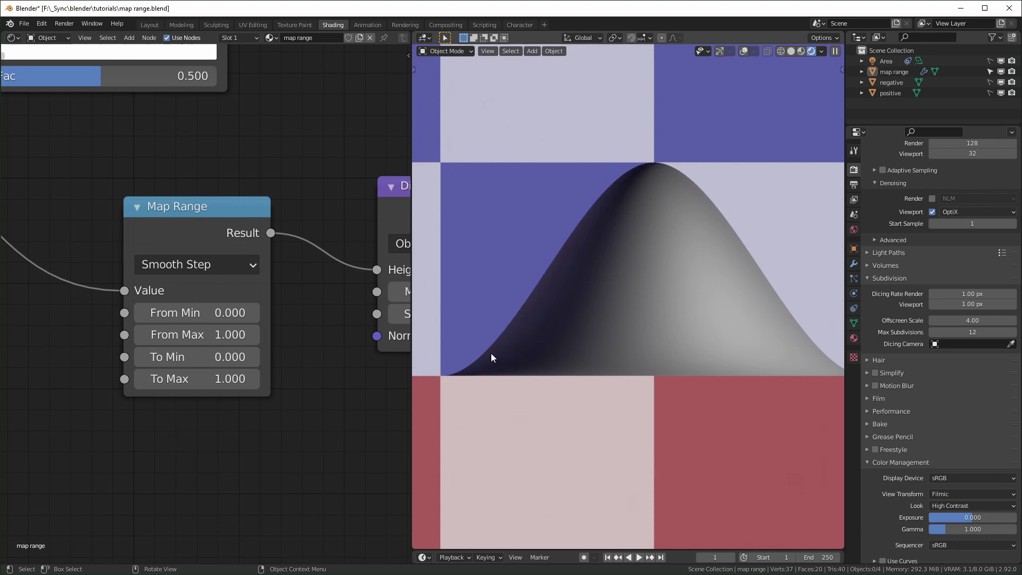
scroll("down", 3)
scroll("down", 3)
scroll("up", 3)
scroll("down", 3)
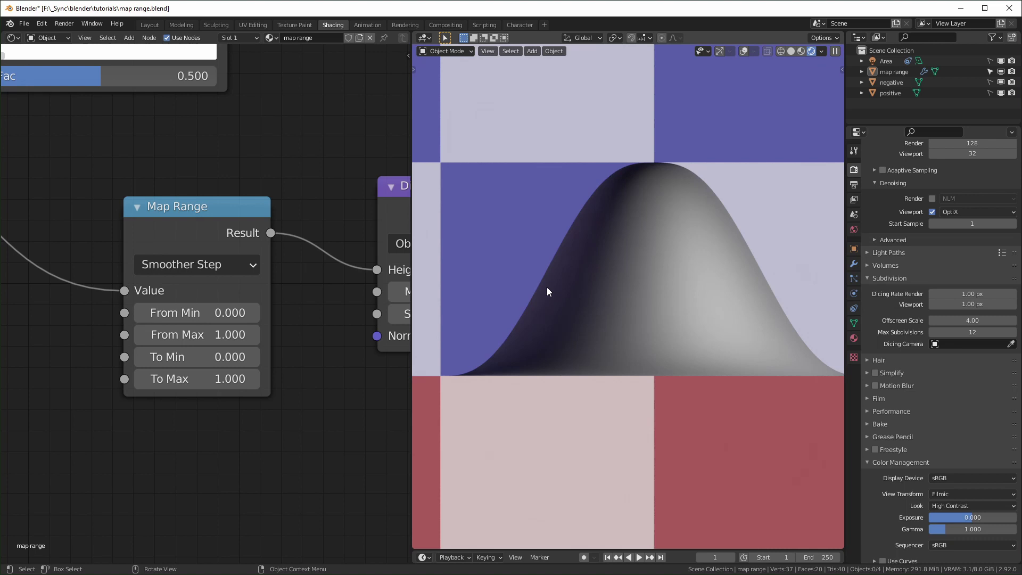
scroll("down", 3)
scroll("down", 3)
scroll("up", 3)
scroll("down", 3)
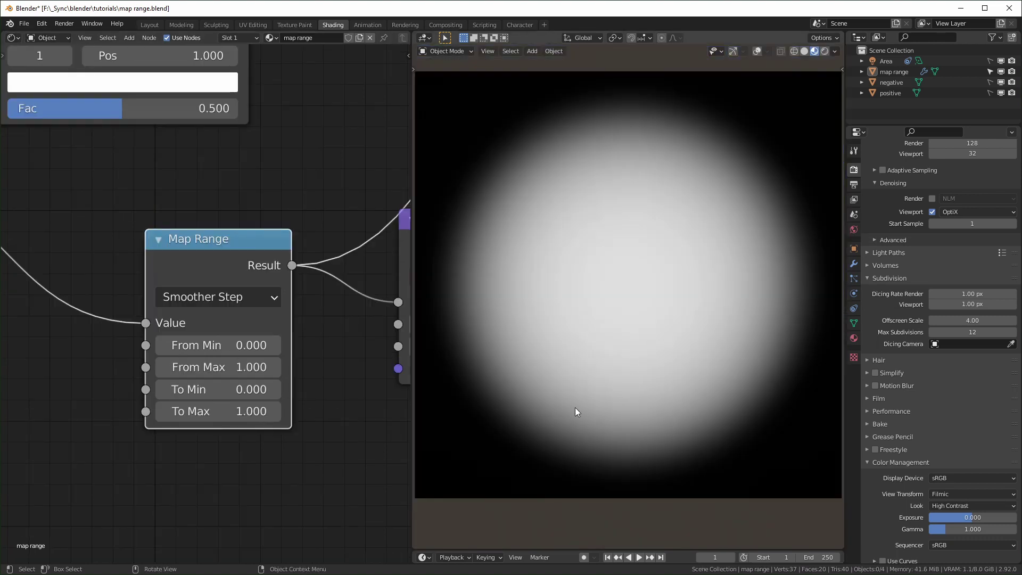
scroll("down", 3)
scroll("up", 3)
scroll("down", 3)
scroll("up", 3)
scroll("up", 3)
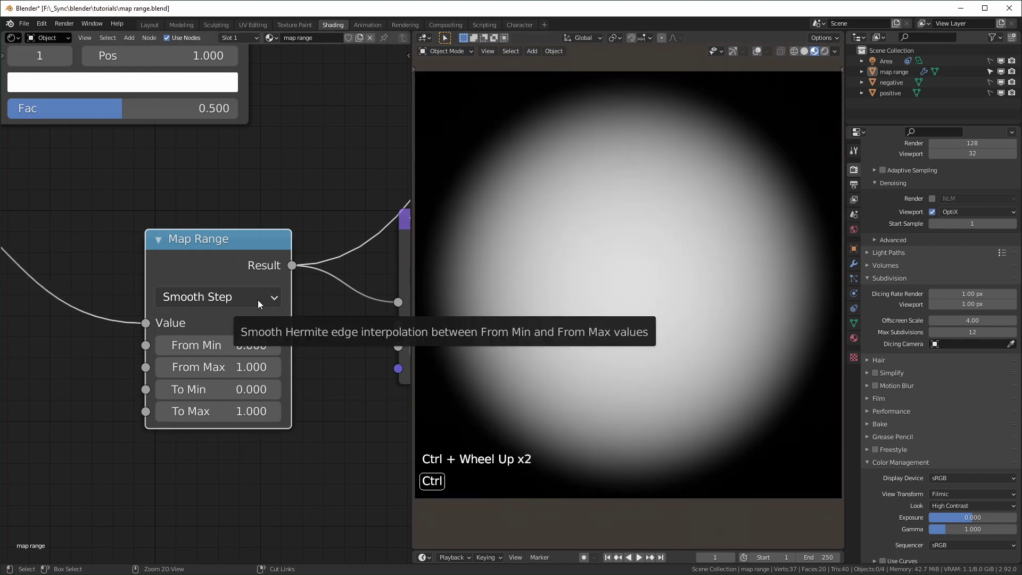
scroll("down", 3)
scroll("up", 3)
scroll("down", 3)
scroll("up", 3)
scroll("down", 3)
scroll("up", 3)
scroll("down", 3)
scroll("up", 3)
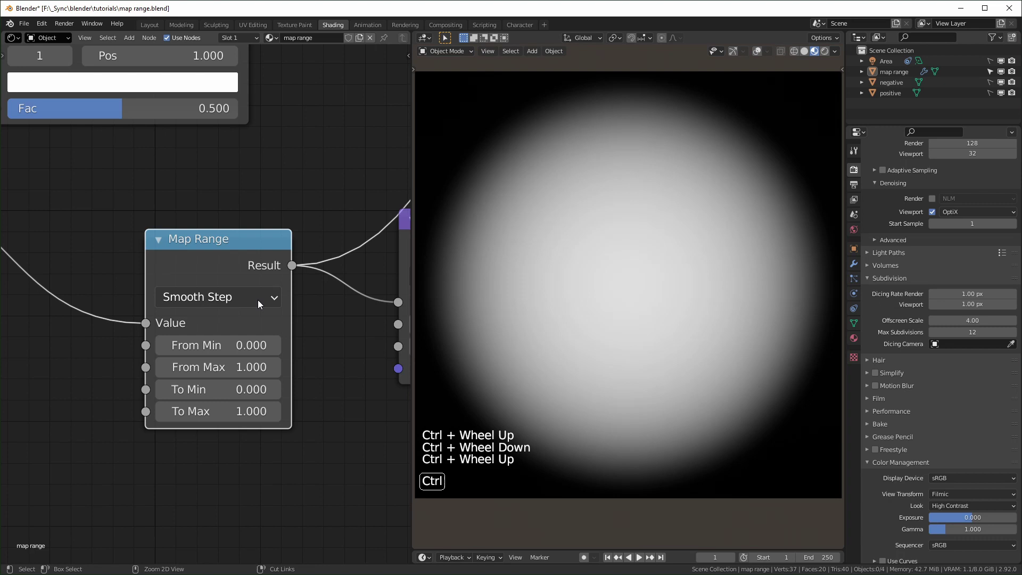
Try Cardinal then settle on Ease interpolation for the ColorRamp, rounding the peak into a hill
middle_click(342, 350)
scroll("up", 3)
left_click(285, 222)
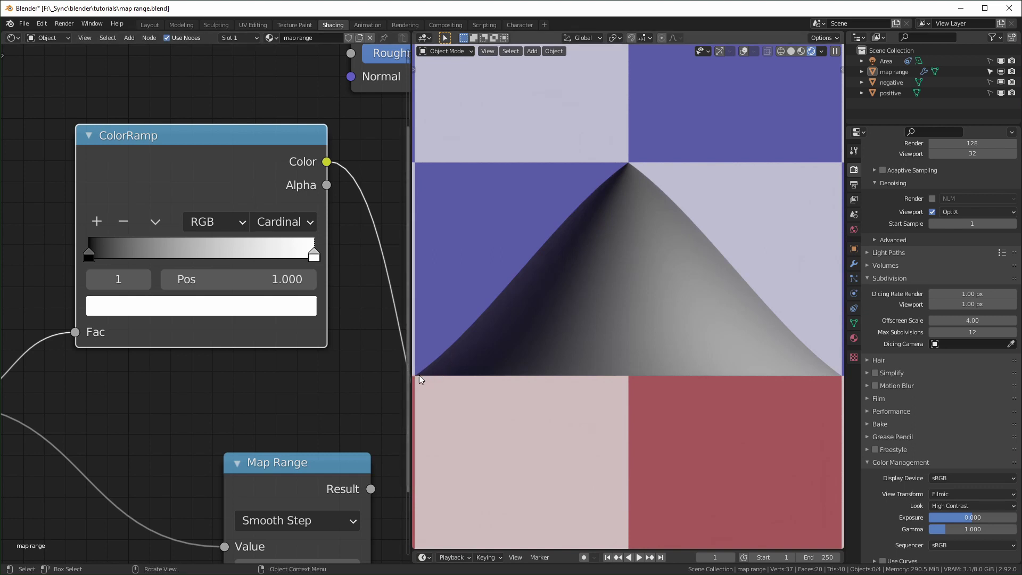
left_click(295, 292)
middle_click(219, 378)
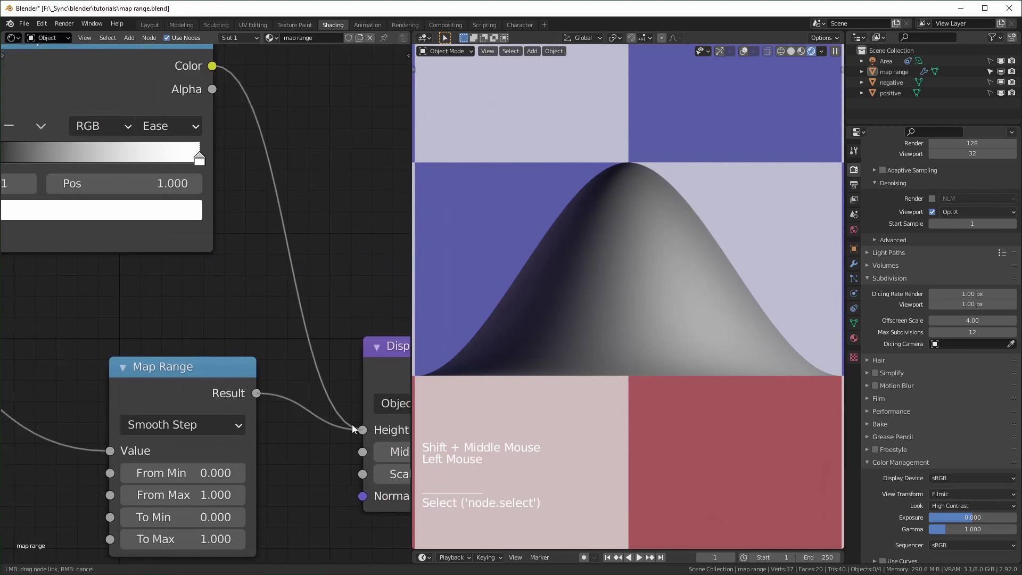
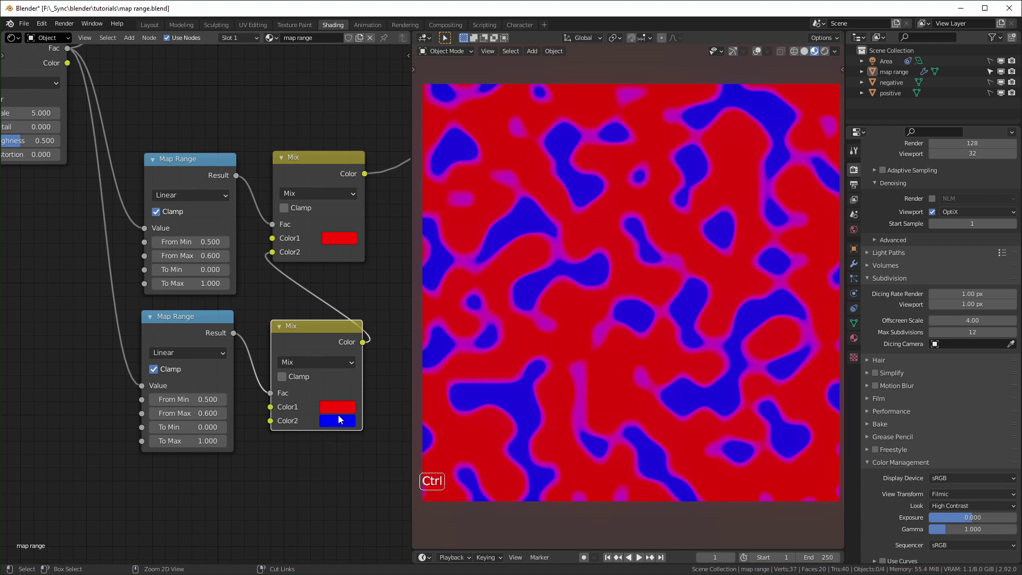
Paste the blue swatch into the lower Mix's Color1 and set its Color2 to white
key("ctrl+c")
key("ctrl+v")
left_click(350, 424)
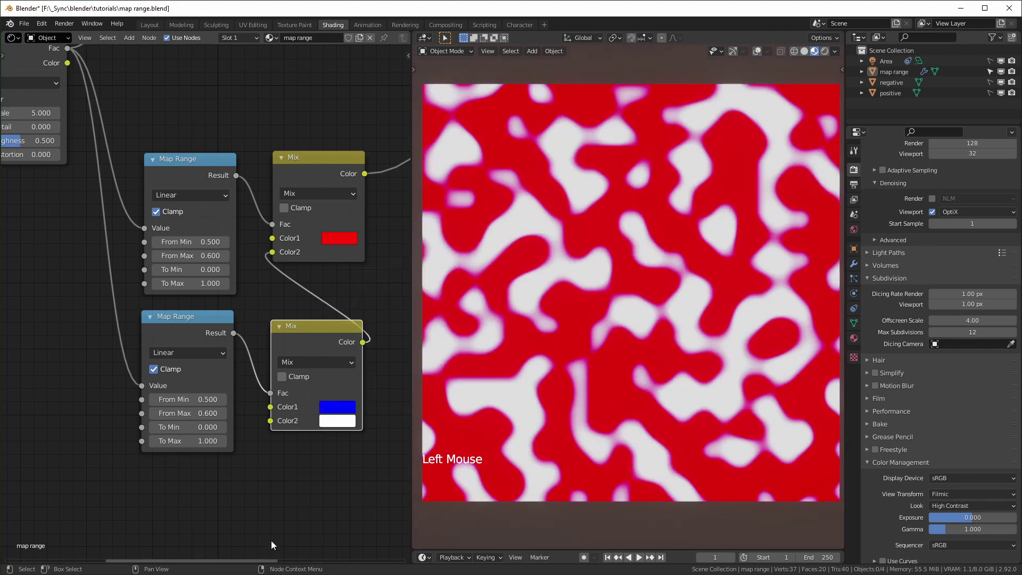
scroll("down", 3)
scroll("up", 3)
middle_click(292, 474)
left_click(91, 327)
Add a Value node and duplicate it into three Value nodes beside the Map Range nodes
key("shift+a")
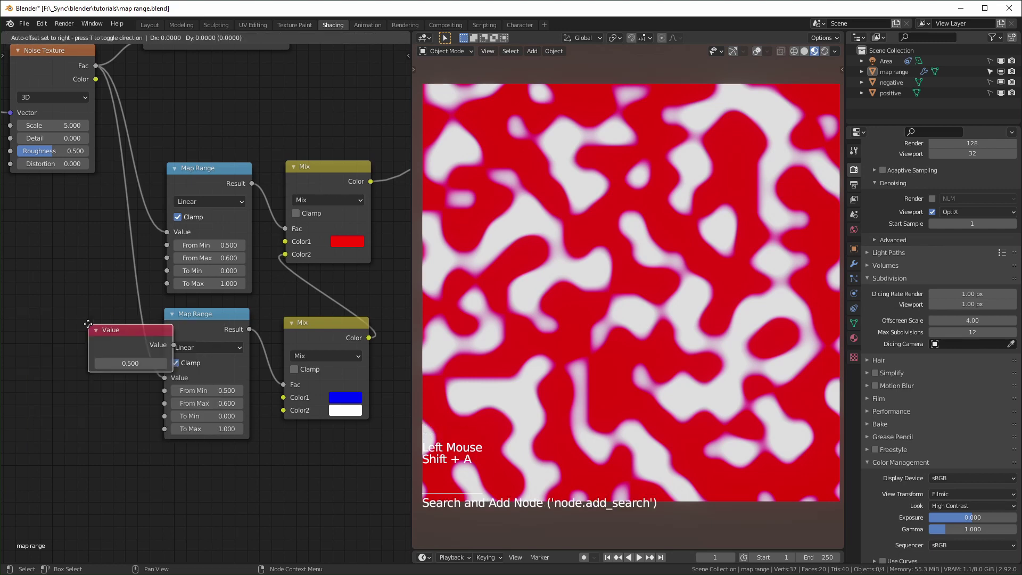
key("shift+d")
key("shift+d")
left_click(27, 292)
key("g")
middle_click(111, 296)
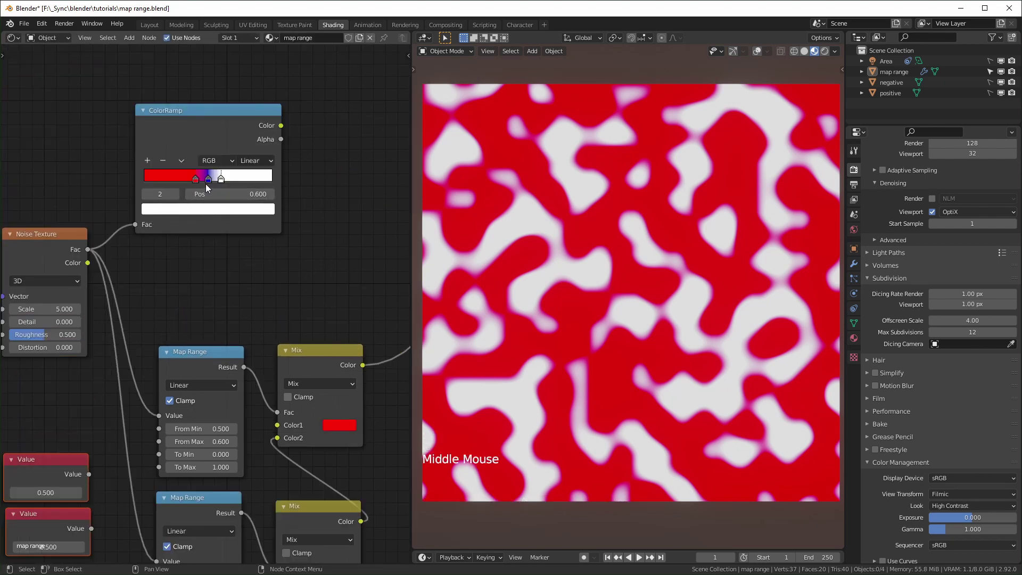
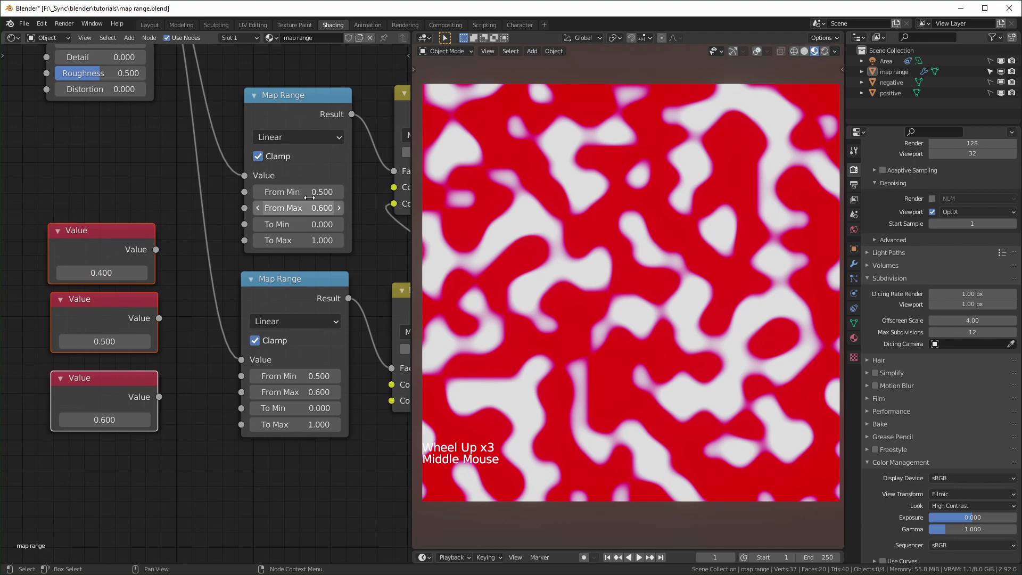
Wire the Value nodes into the Map Range bounds: 0.400–0.500 for the first, 0.500–0.600 for the second
left_click(159, 250)
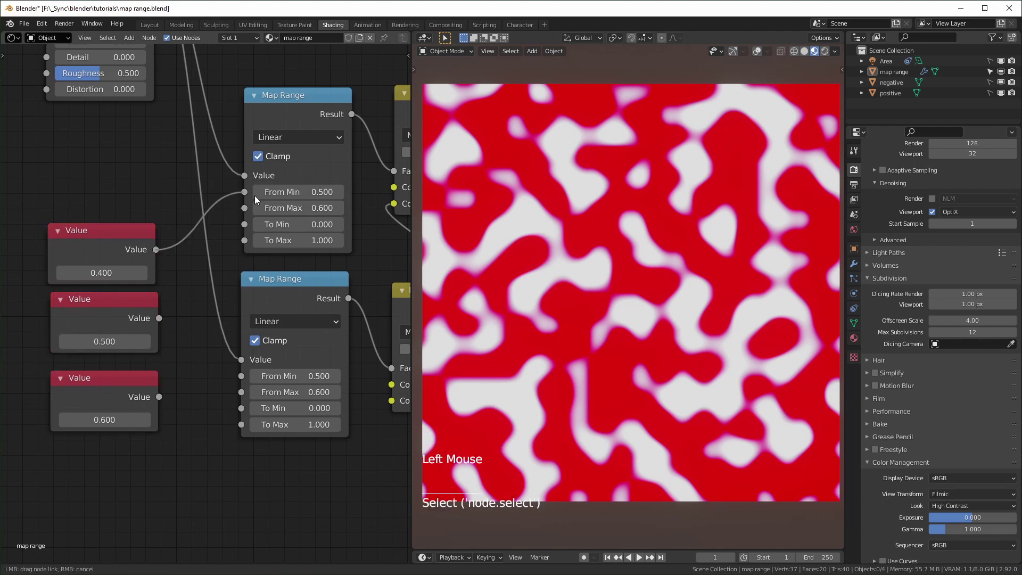
left_click(162, 319)
left_click(147, 208)
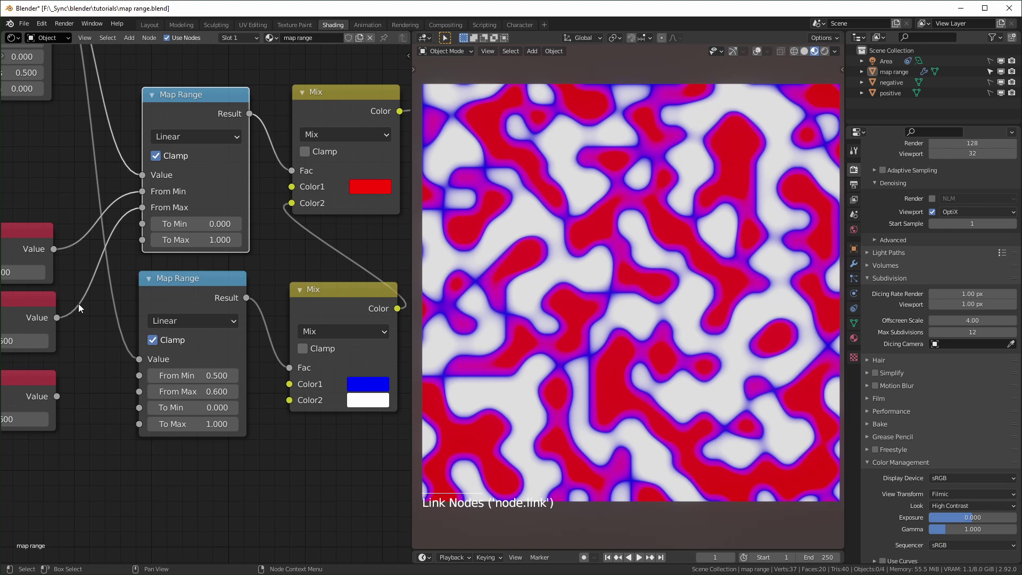
left_click(60, 320)
middle_click(137, 447)
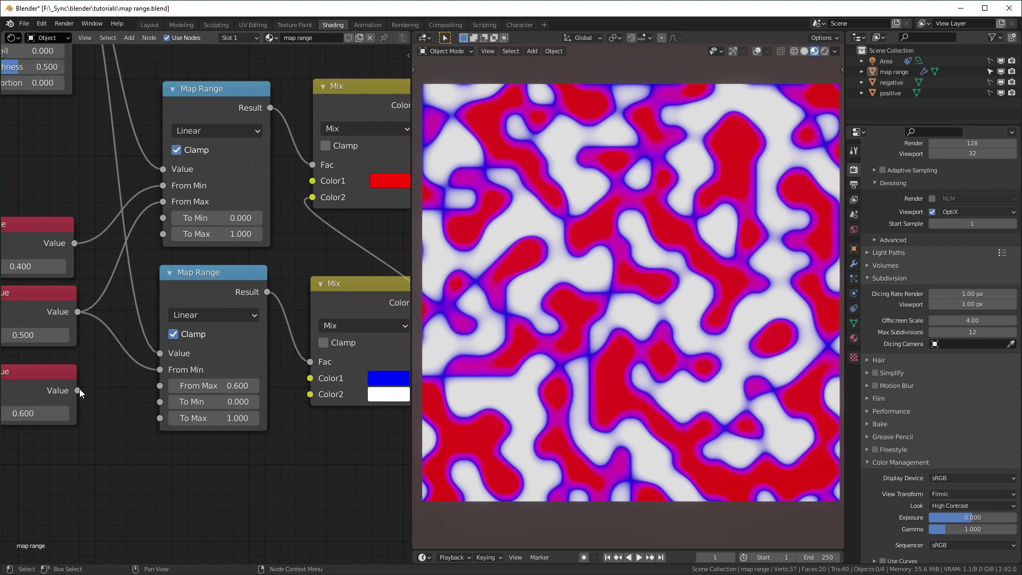
left_click(81, 392)
Toggle the preview between the ColorRamp and the Mix chain result, ending on the Mix chain
middle_click(117, 494)
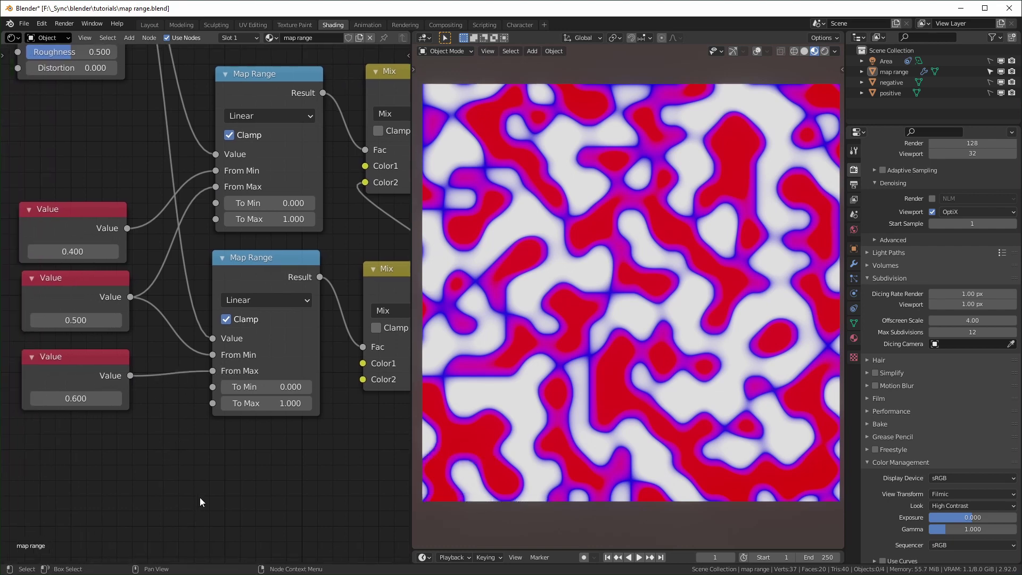
middle_click(257, 483)
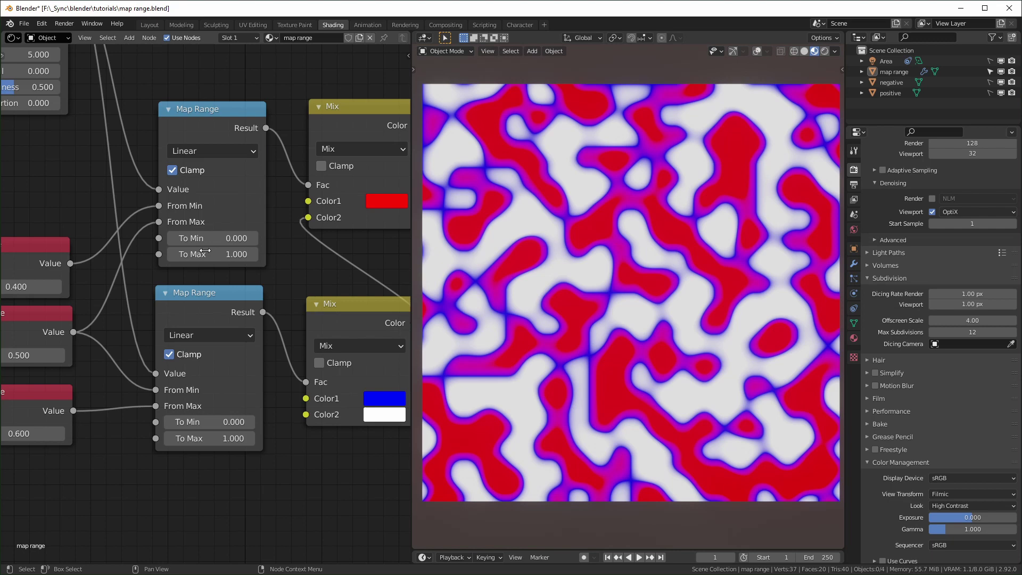
middle_click(261, 292)
scroll("down", 3)
middle_click(303, 314)
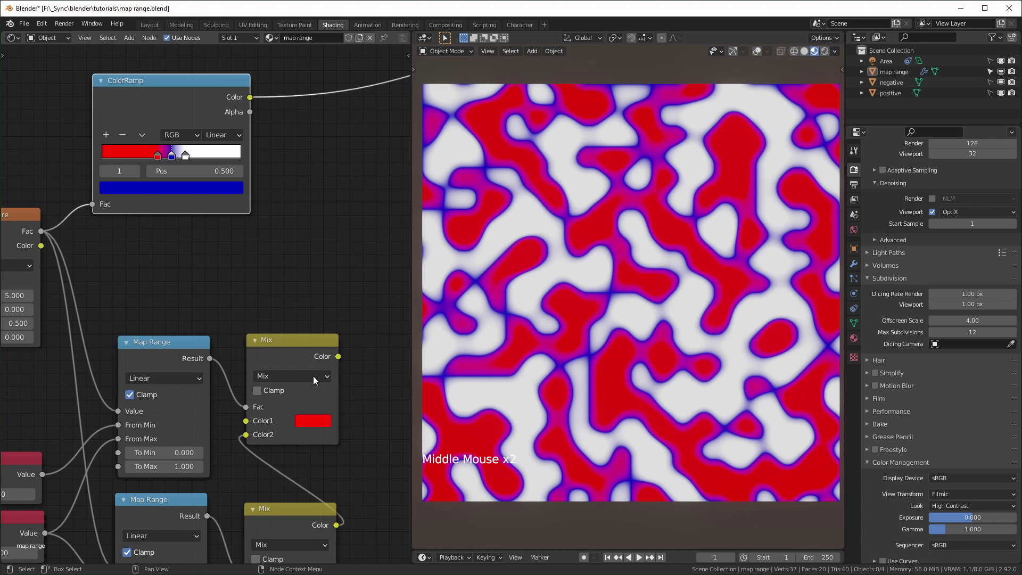
middle_click(263, 248)
middle_click(245, 375)
left_click(299, 340)
left_click(206, 93)
left_click(294, 341)
left_click(185, 109)
left_click(273, 341)
left_click(179, 100)
left_click(270, 330)
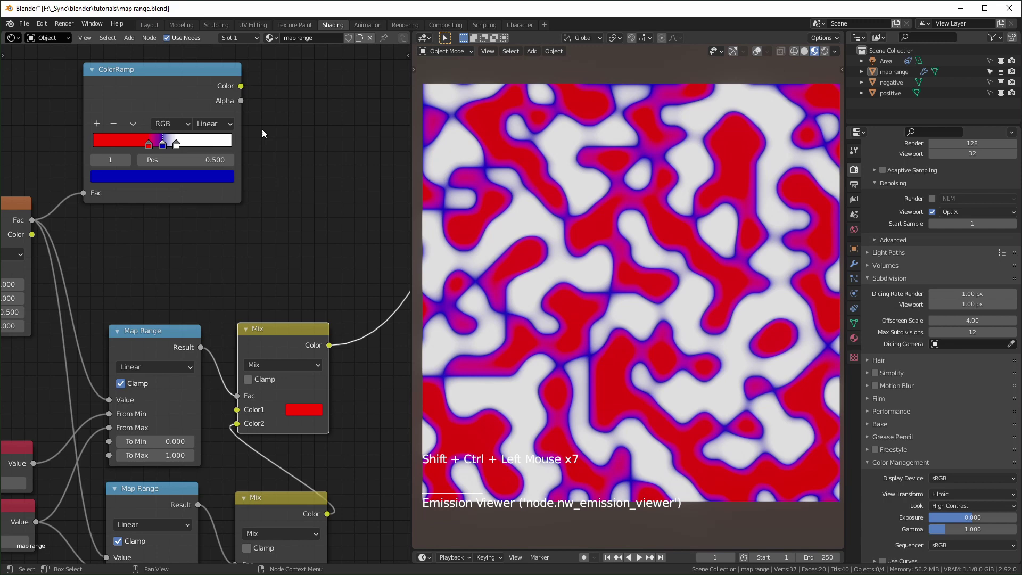
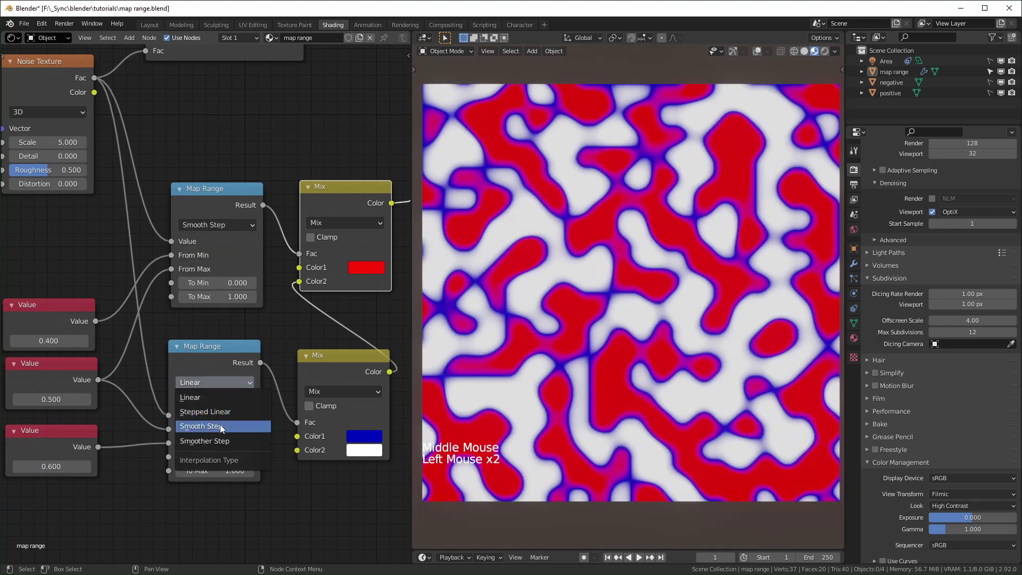
Pan the node view across the Map Range and ColorRamp nodes
middle_click(284, 272)
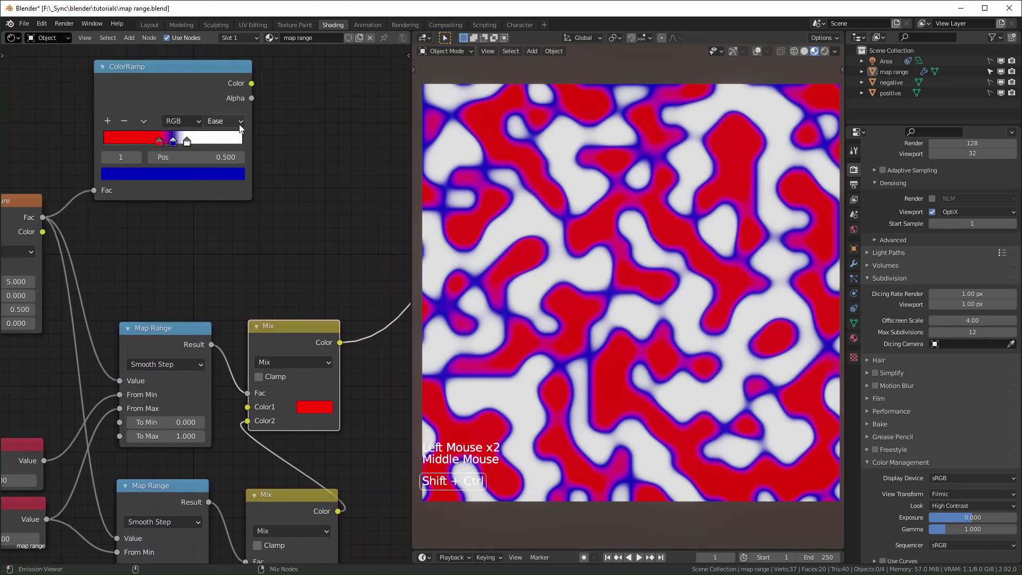
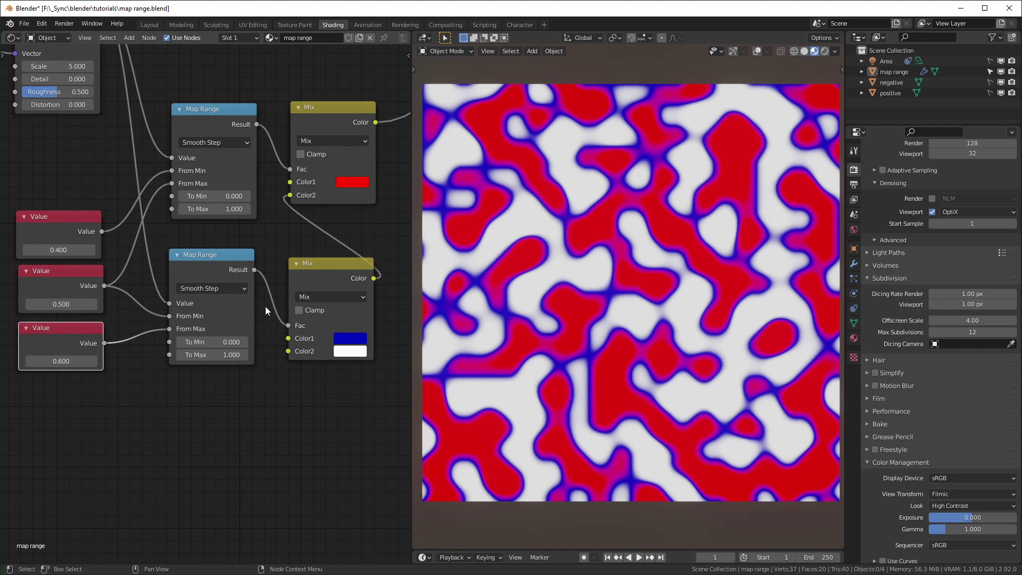
Duplicate the second Map Range + Mix pair as a third yellow layer fed by the Noise Fac
left_click(231, 397)
key("shift+d")
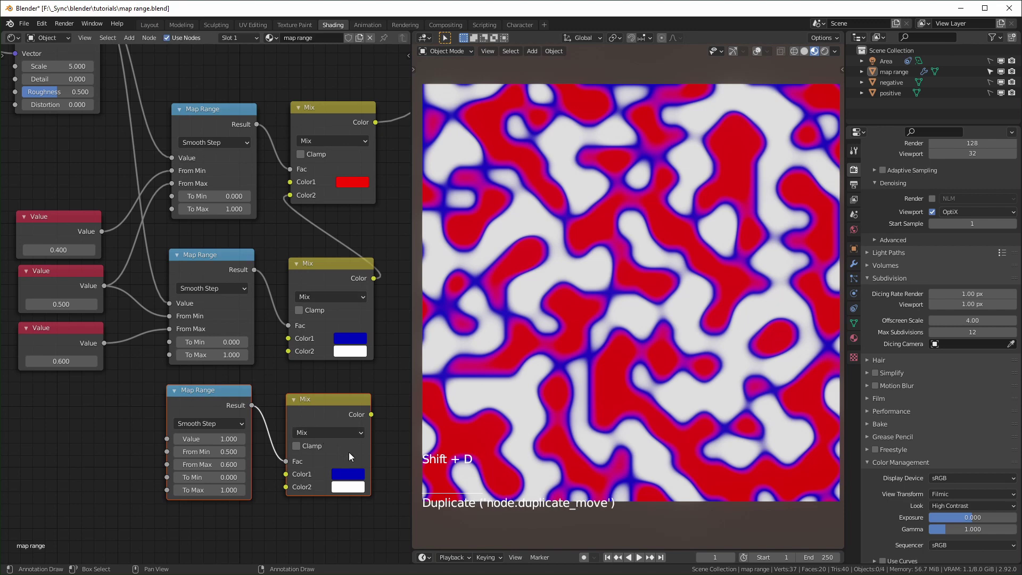
left_click(374, 419)
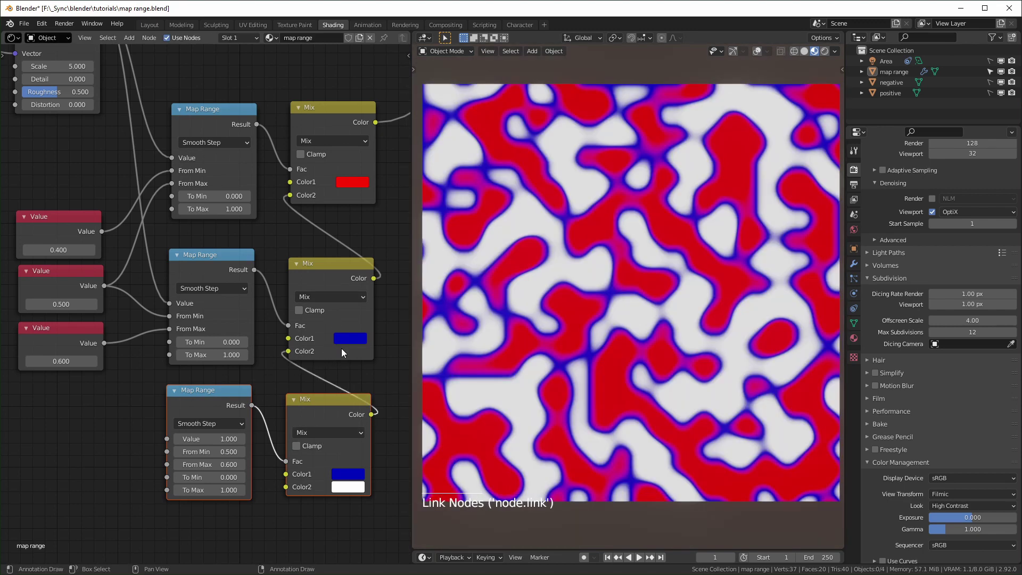
left_click(352, 478)
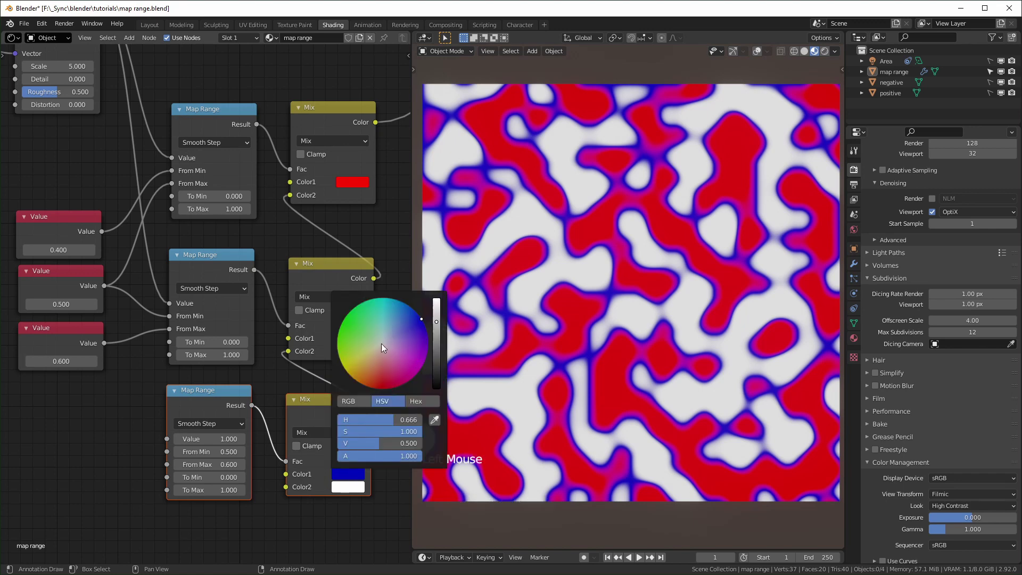
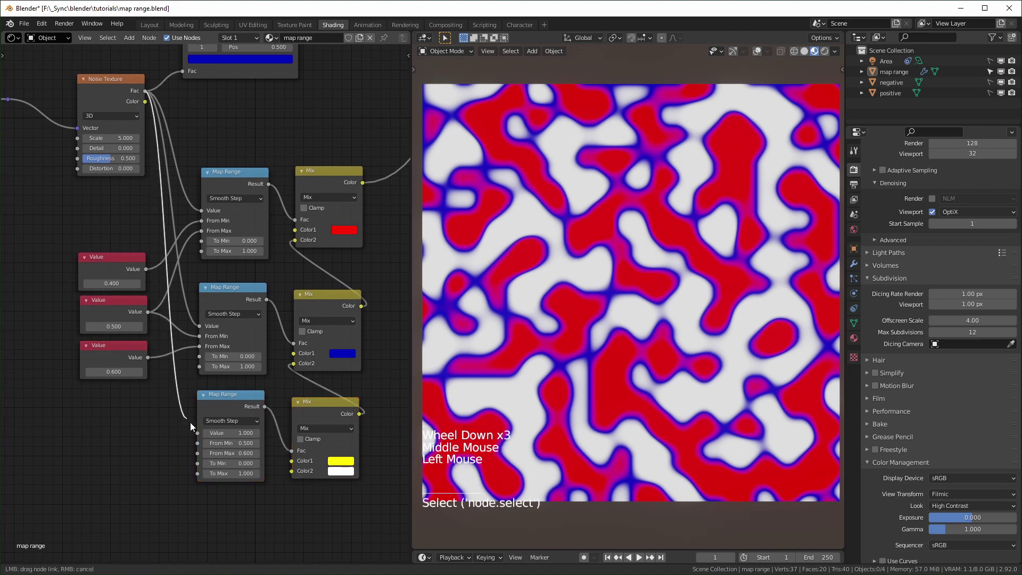
left_click(236, 422)
middle_click(107, 253)
scroll("up", 3)
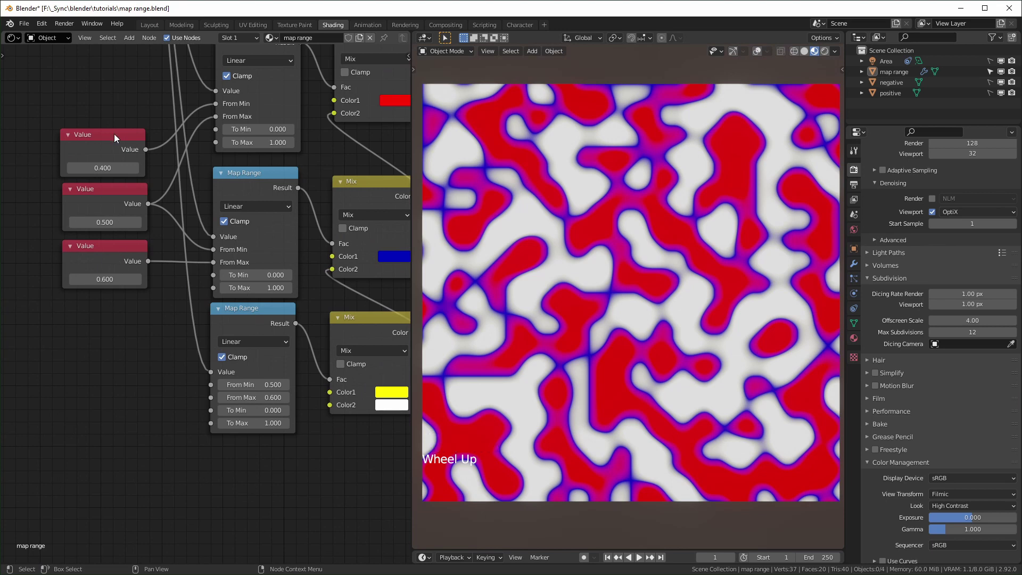
Duplicate the 0.600 Value node and wire it into the third Map Range's From Min
left_click(108, 257)
key("shift+d")
middle_click(143, 330)
scroll("up", 3)
middle_click(138, 387)
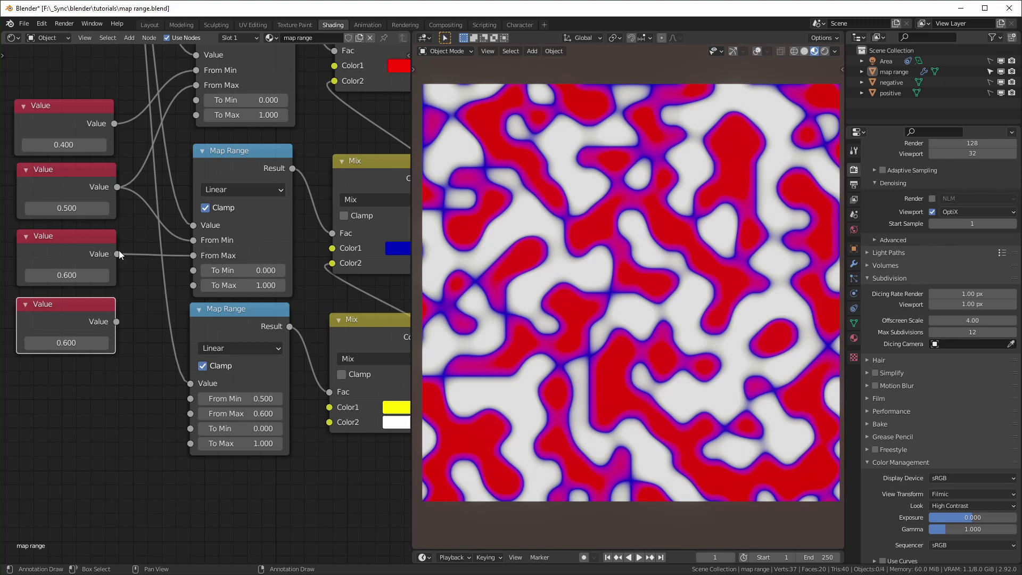
left_click(117, 255)
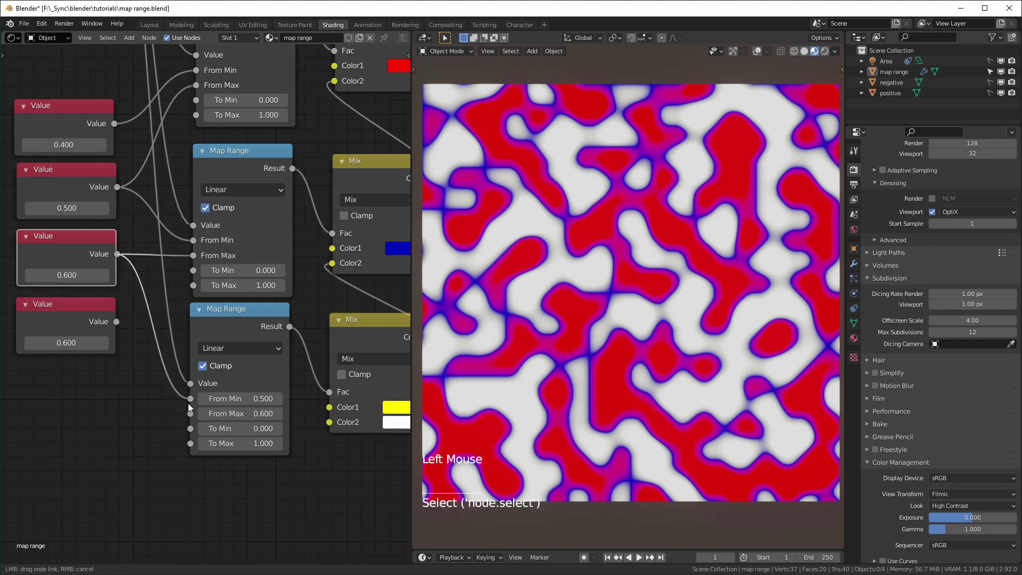
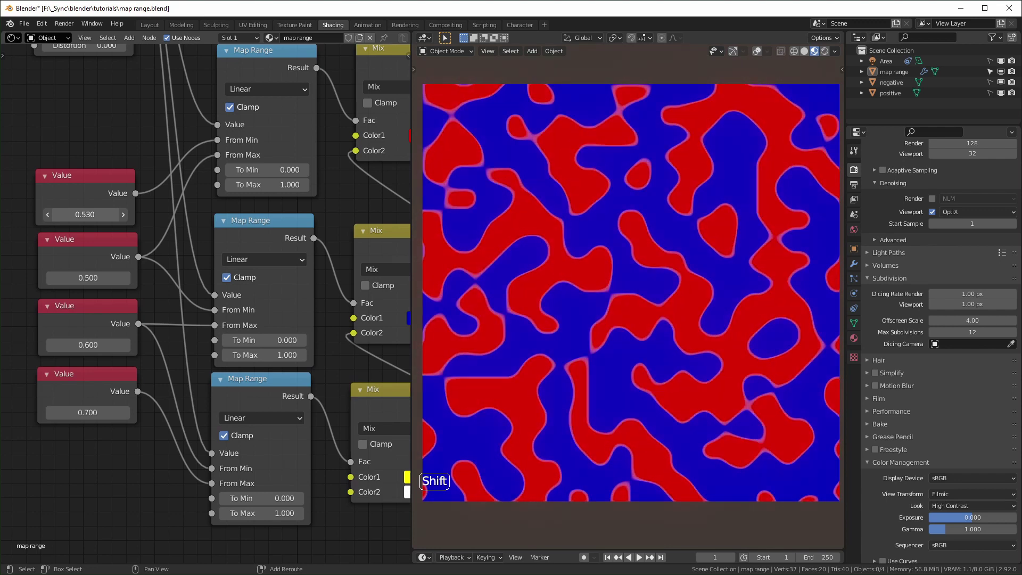
key("ctrl+z")
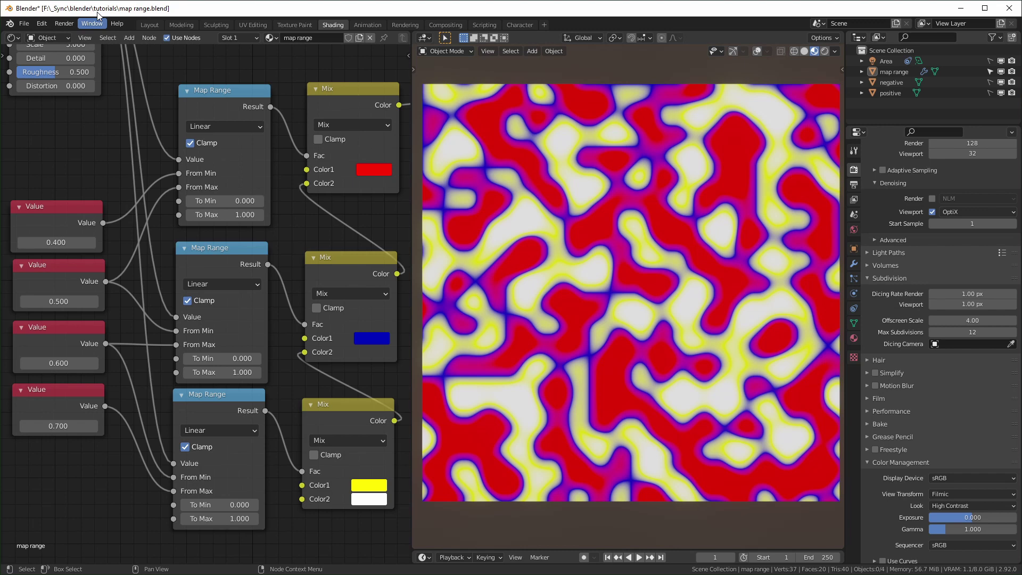
Check the Node Wrangler add-on under Edit > Preferences > Add-ons
left_click(45, 28)
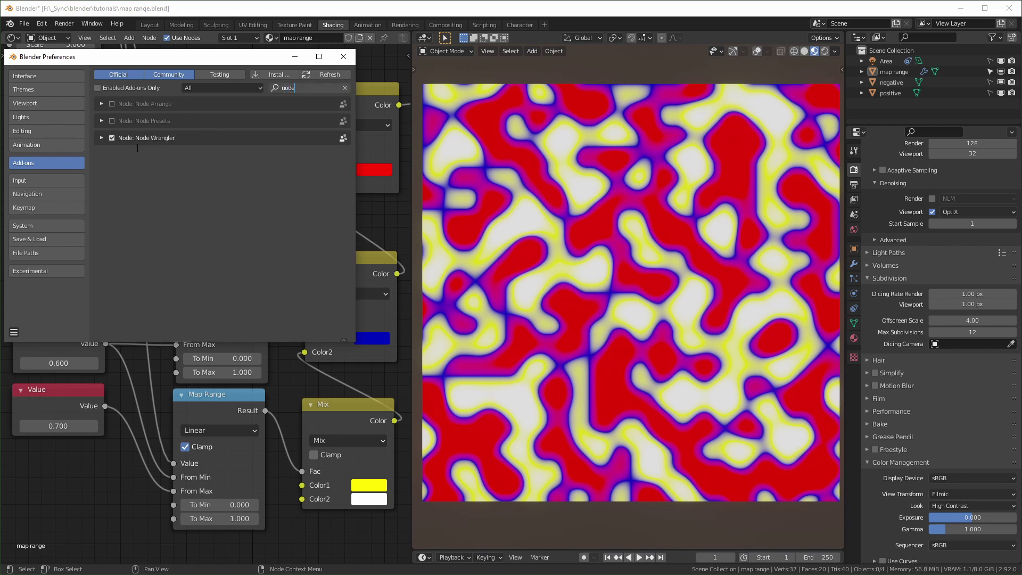
right_click(110, 477)
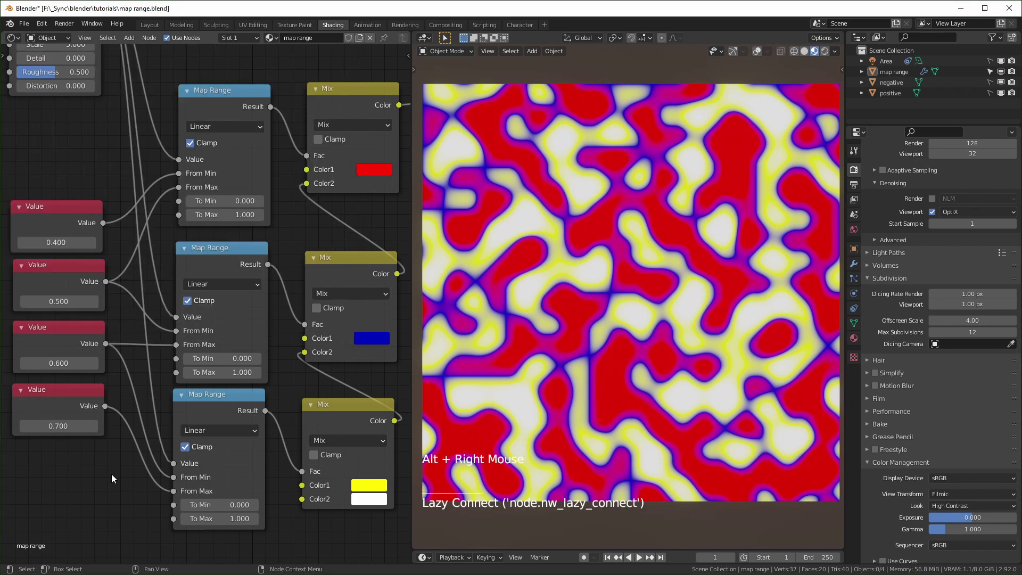
Add two reroute points on the Noise Texture links and view the whole tree
right_click(116, 478)
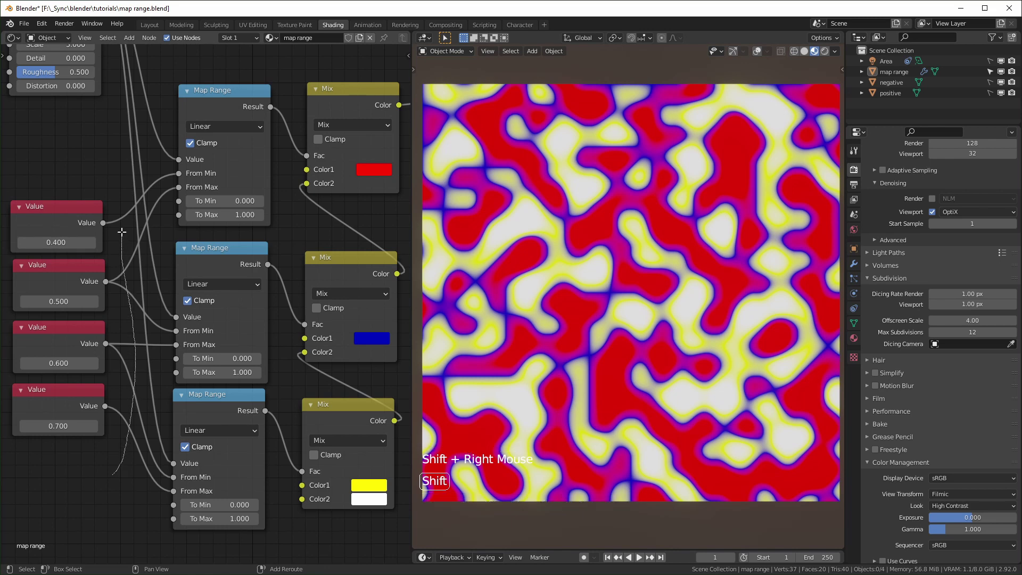
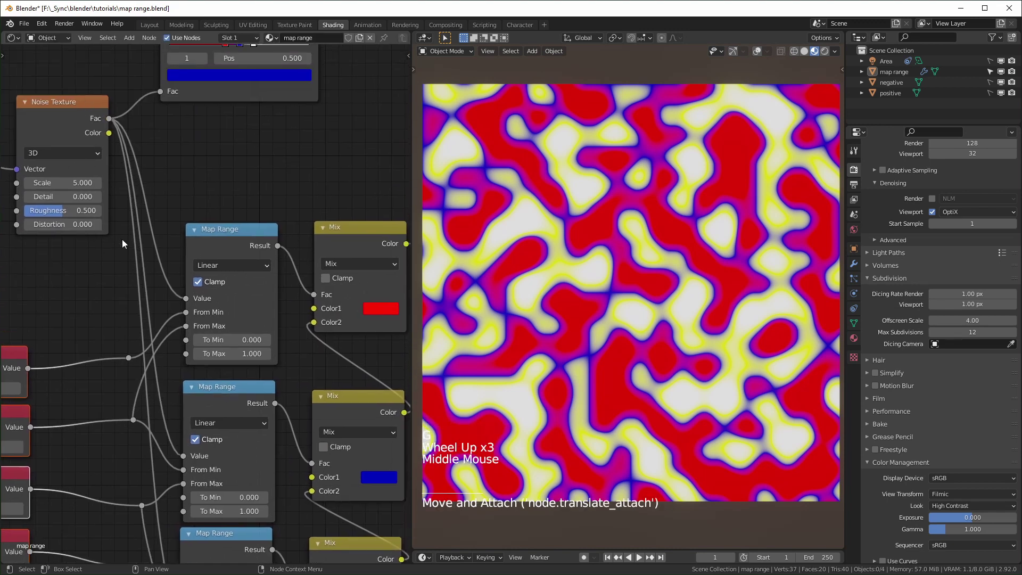
right_click(118, 319)
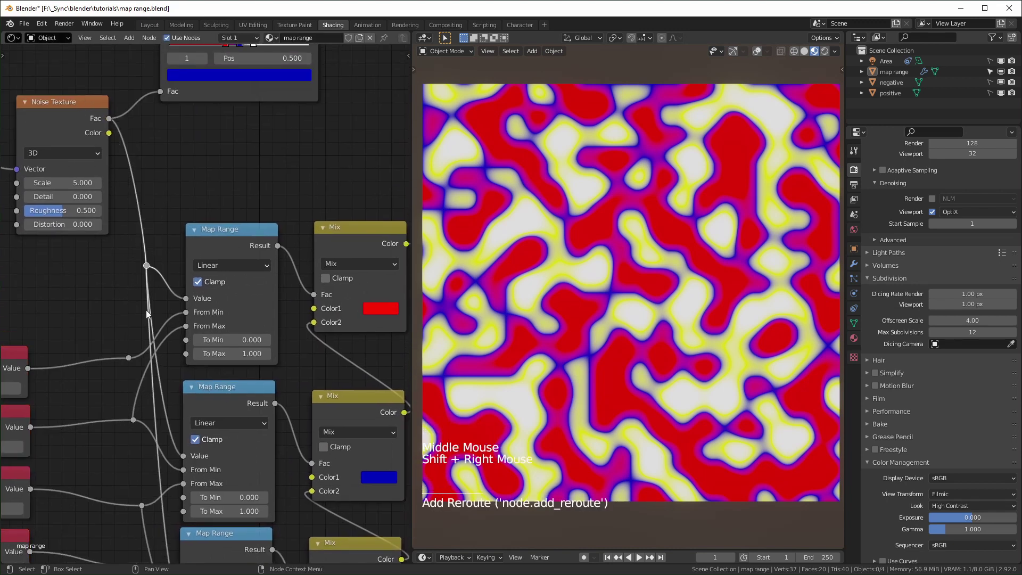
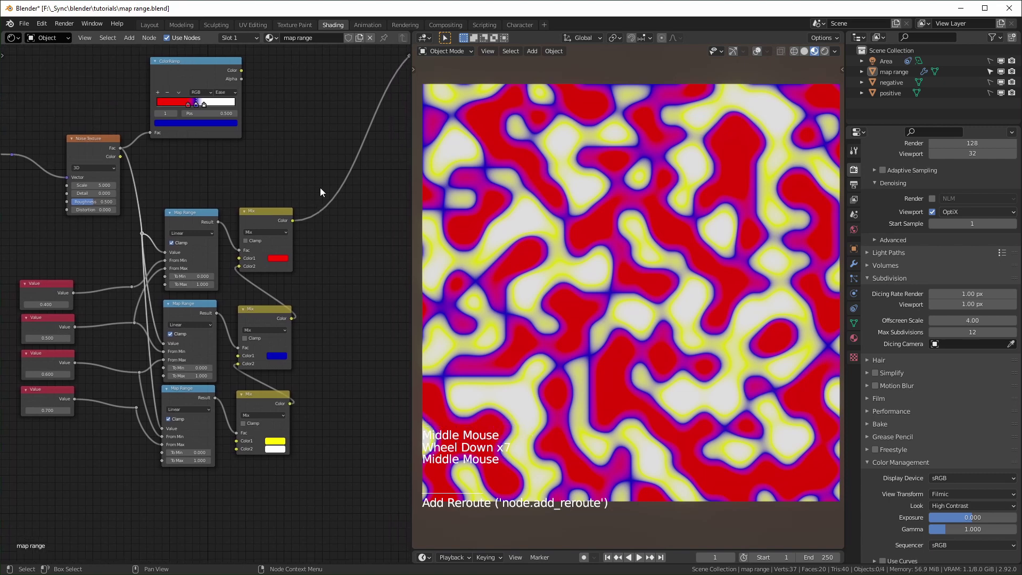
left_click(331, 177)
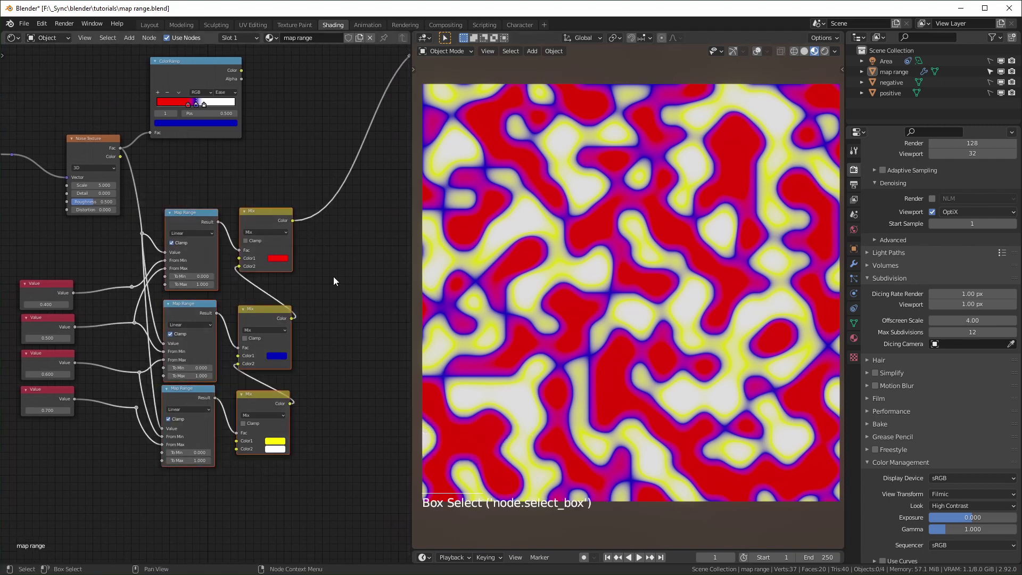
Group the colour-layer nodes with Ctrl+G and move the Value input to the top of the group's input list
key("ctrl+g")
scroll("up", 3)
scroll("down", 3)
middle_click(237, 377)
middle_click(222, 339)
scroll("up", 3)
key("n")
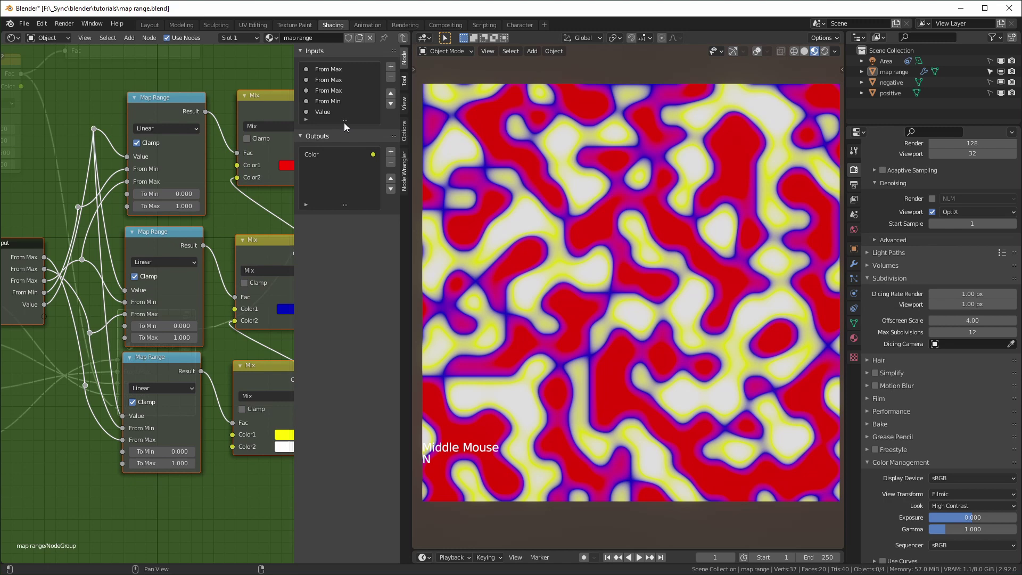
left_click(337, 114)
double_click(395, 97)
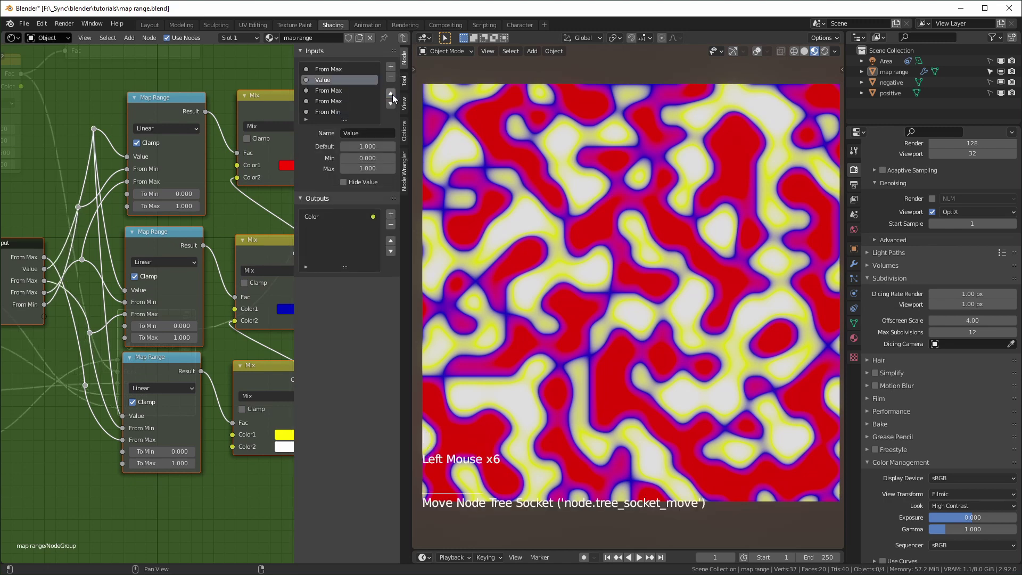
left_click(395, 97)
left_click(395, 96)
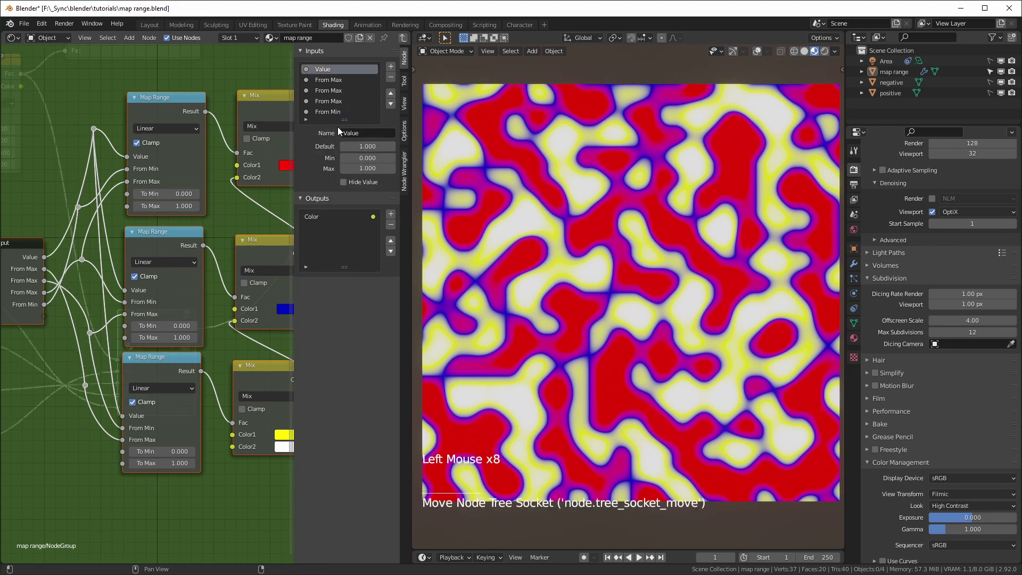
Expose the red, blue, yellow and white Mix colours as Group Input sockets
middle_click(133, 335)
scroll("down", 3)
middle_click(152, 354)
left_click(46, 313)
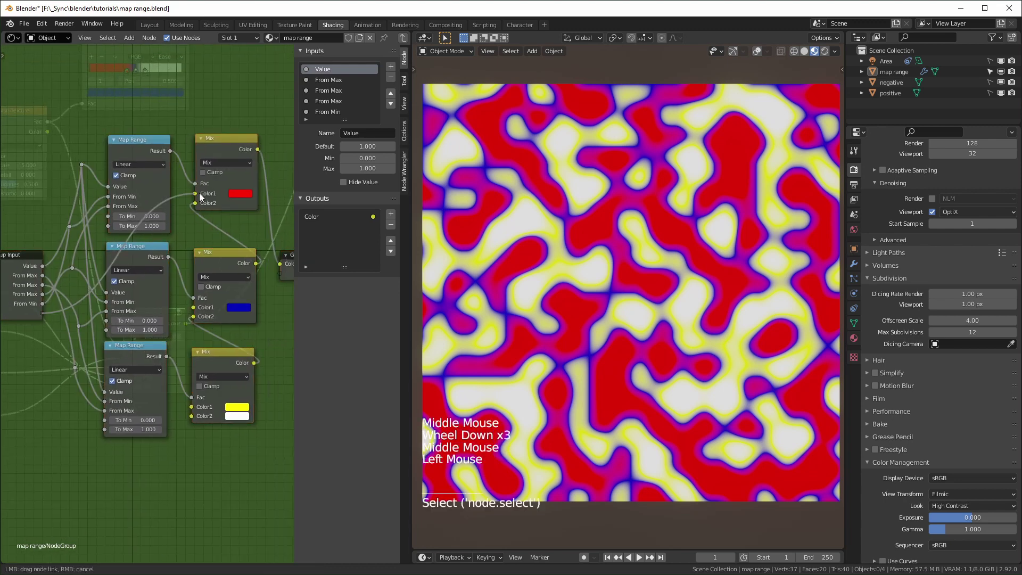
left_click(46, 326)
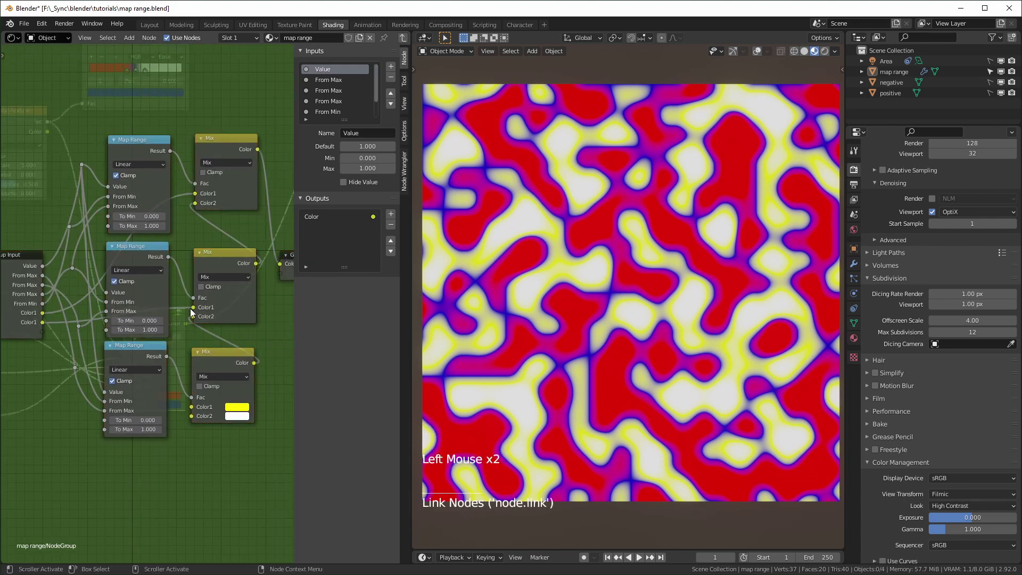
left_click(47, 334)
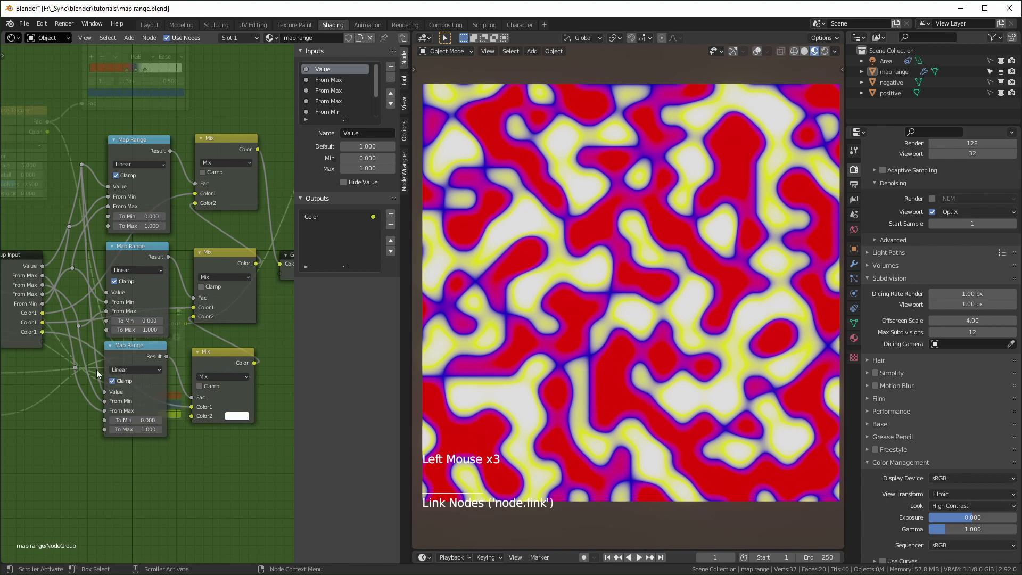
left_click(43, 342)
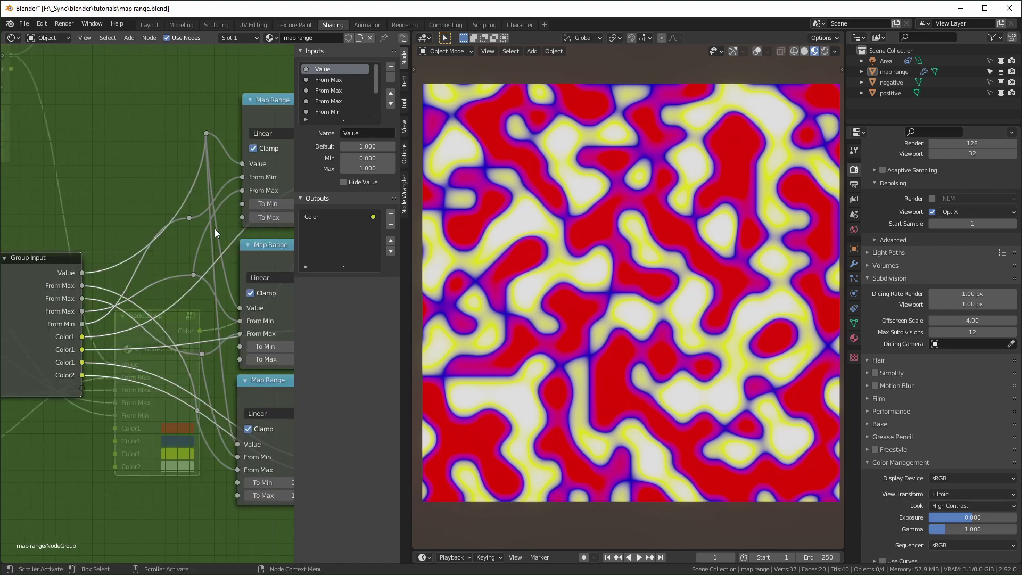
Reorder inputs so the red and blue colours each sit directly after their From Max threshold
scroll("down", 3)
left_click(347, 86)
scroll("down", 3)
left_click(393, 94)
double_click(394, 94)
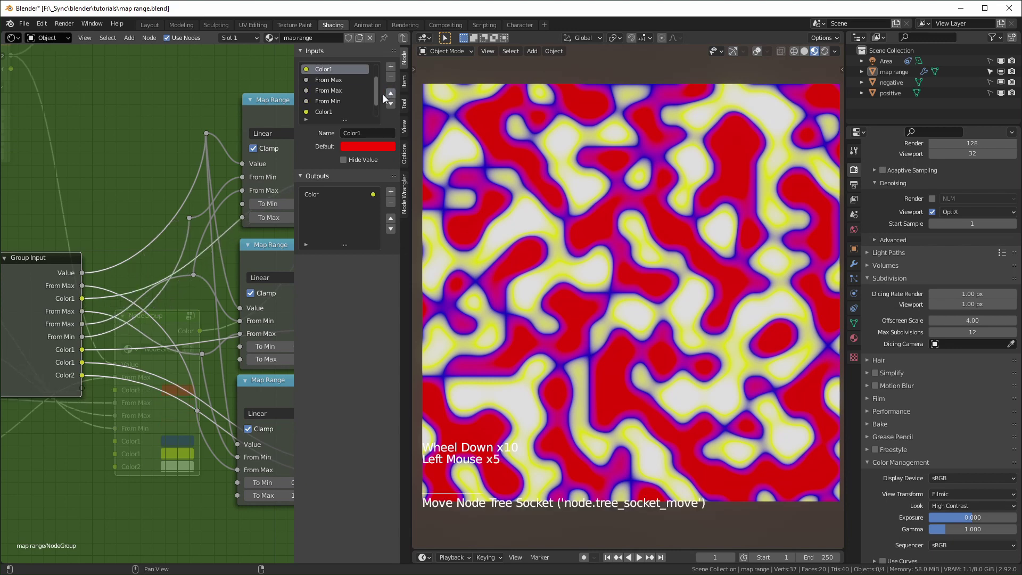
left_click(329, 112)
double_click(390, 94)
scroll("down", 3)
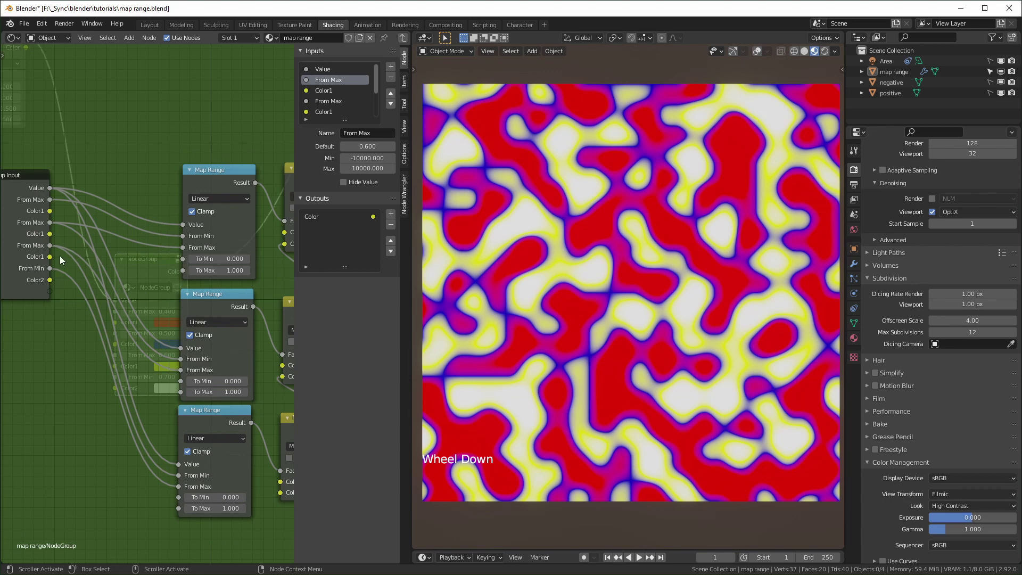